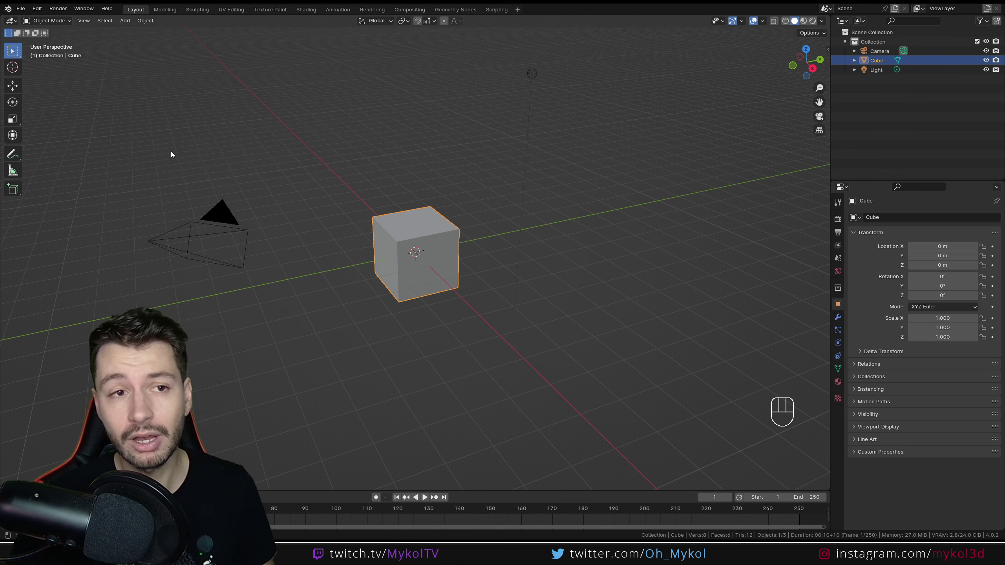
# Wheel-zoom the viewport in and out repeatedly, ending close in so the cube fills the view
pyautogui.moveTo(145, 21); pyautogui.dragTo(122, 23)
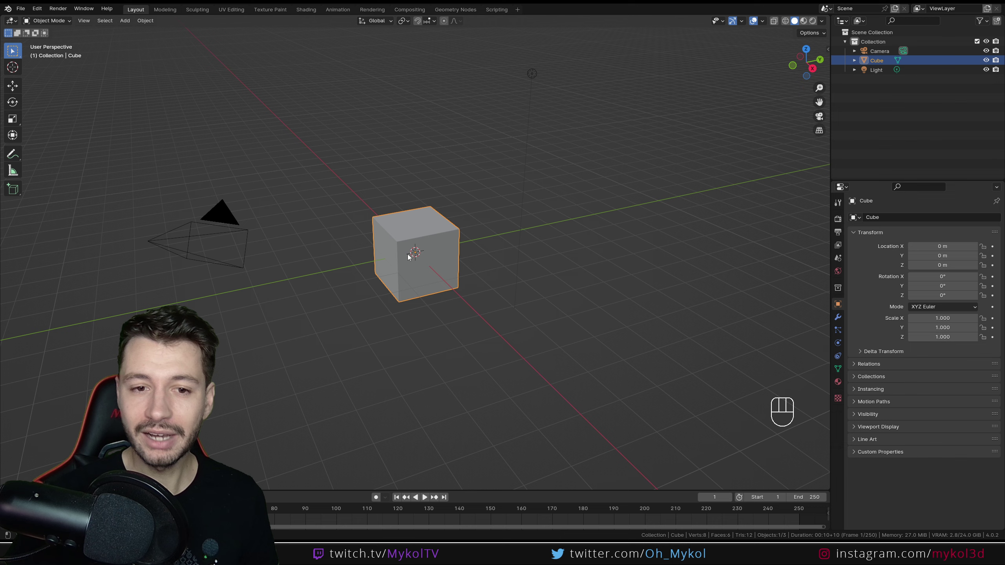
pyautogui.scroll(3)
pyautogui.scroll(-3)
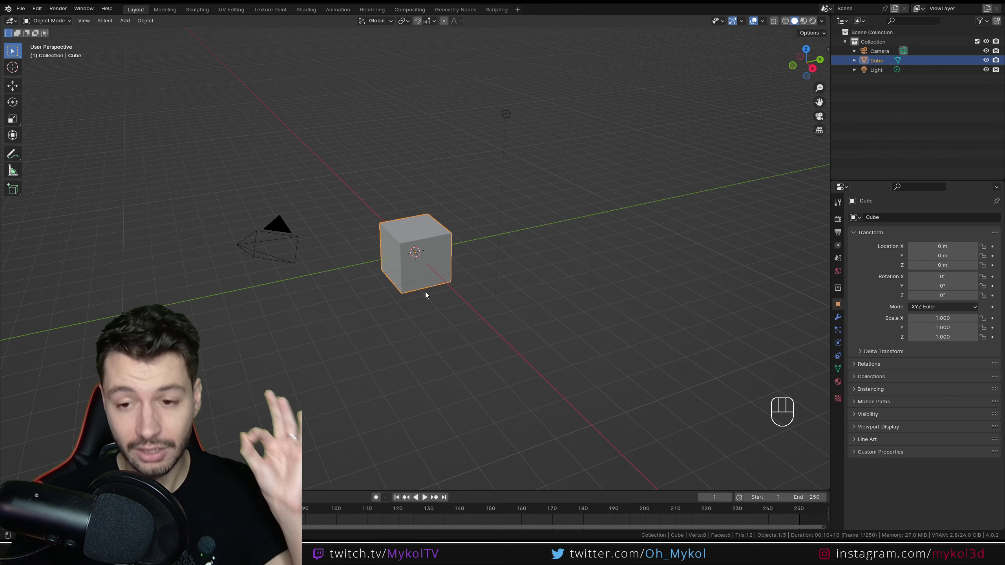
pyautogui.scroll(3)
pyautogui.scroll(-3)
pyautogui.scroll(3)
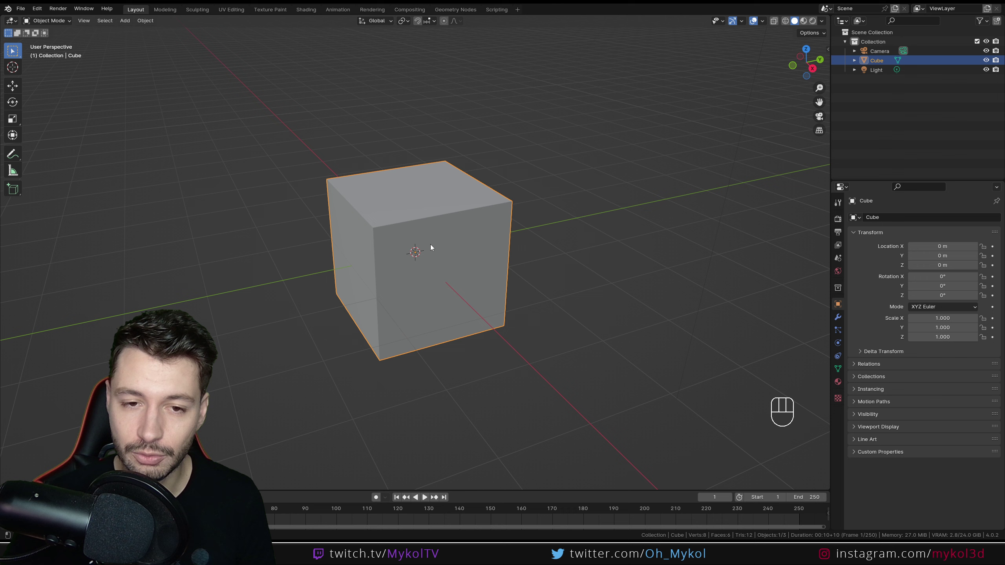
pyautogui.scroll(-3)
pyautogui.scroll(3)
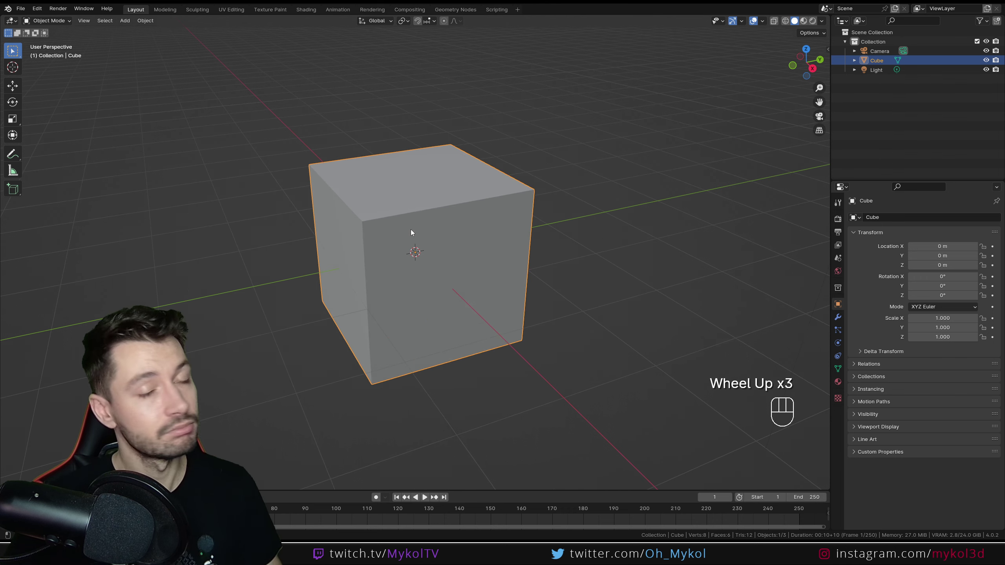
pyautogui.scroll(3)
pyautogui.scroll(3)
pyautogui.scroll(-3)
pyautogui.scroll(3)
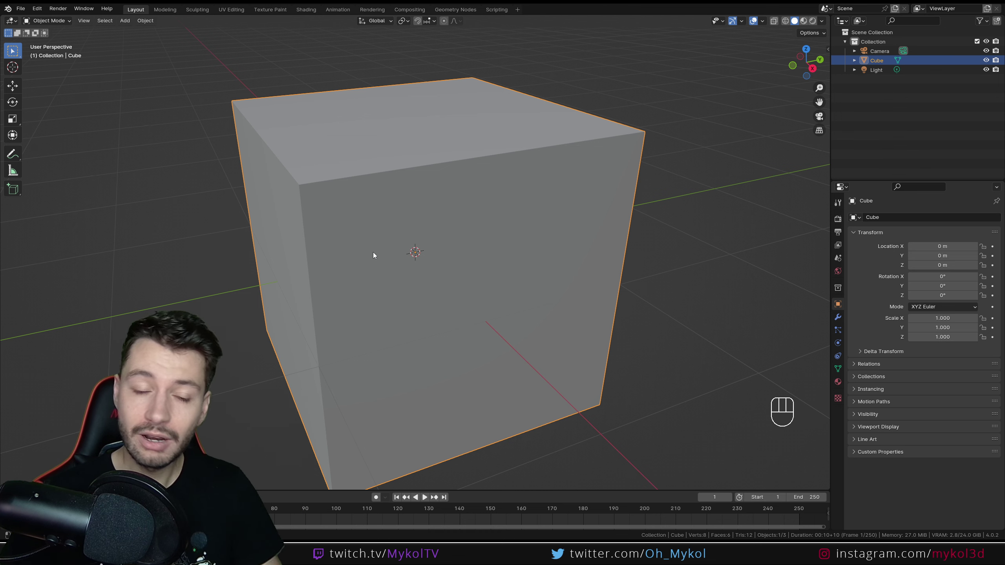
pyautogui.scroll(-3)
pyautogui.scroll(-3)
pyautogui.scroll(3)
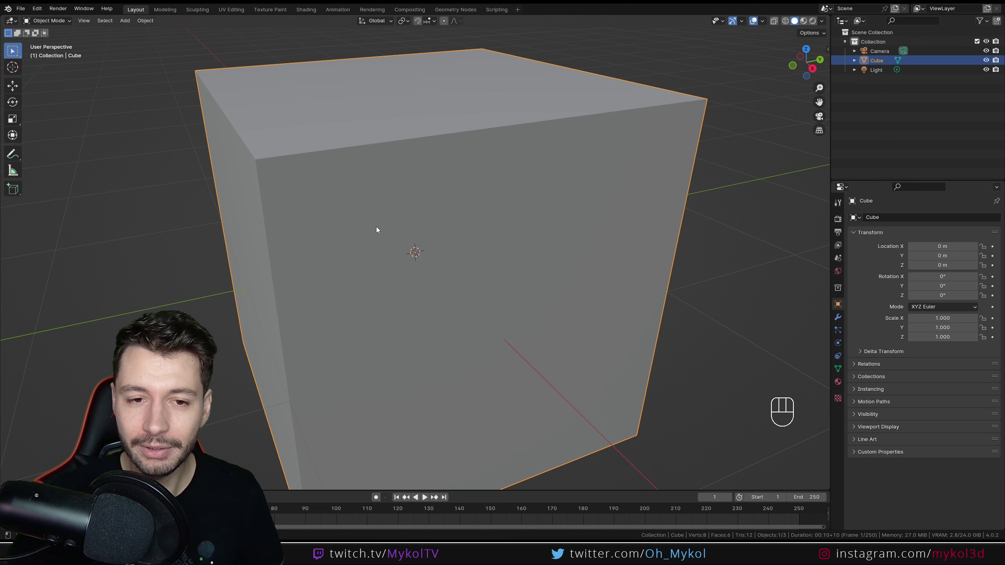
pyautogui.scroll(3)
pyautogui.scroll(3)
pyautogui.scroll(-3)
pyautogui.scroll(-3)
pyautogui.scroll(3)
pyautogui.scroll(3)
pyautogui.scroll(-3)
pyautogui.scroll(3)
pyautogui.scroll(-3)
pyautogui.scroll(3)
pyautogui.scroll(-3)
pyautogui.scroll(3)
pyautogui.scroll(-3)
pyautogui.scroll(-3)
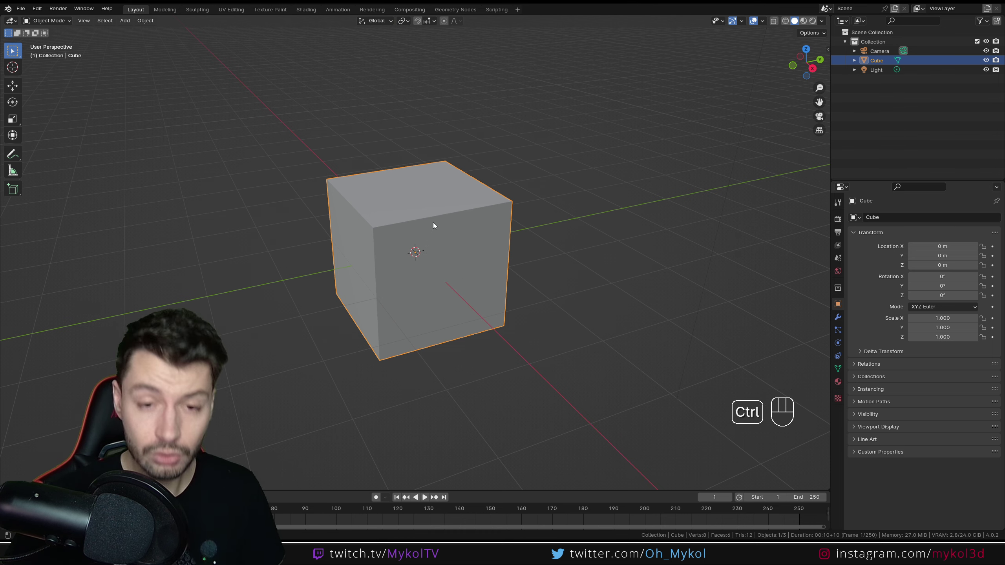
pyautogui.moveTo(434, 254); pyautogui.dragTo(400, 371)
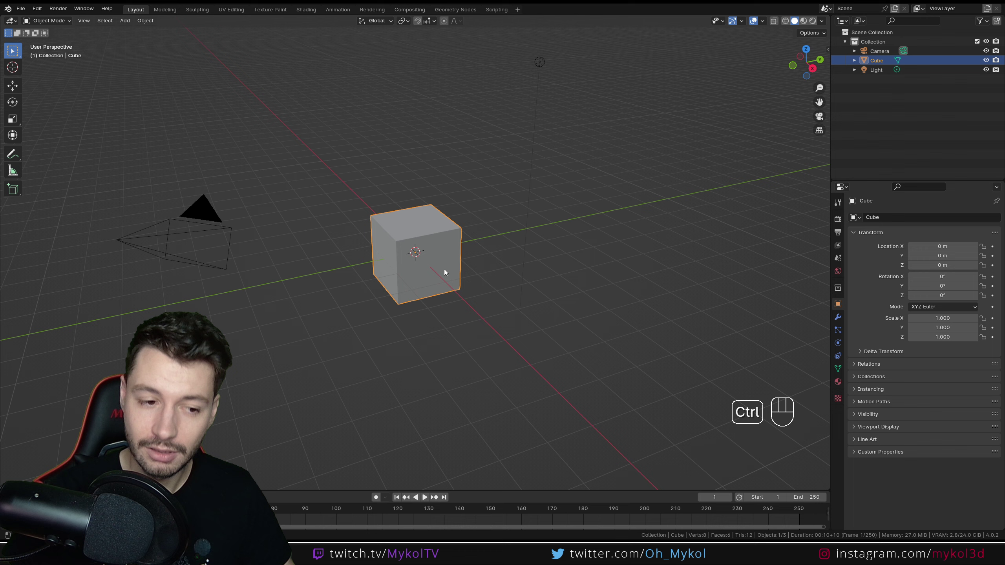
pyautogui.moveTo(446, 264); pyautogui.dragTo(452, 224)
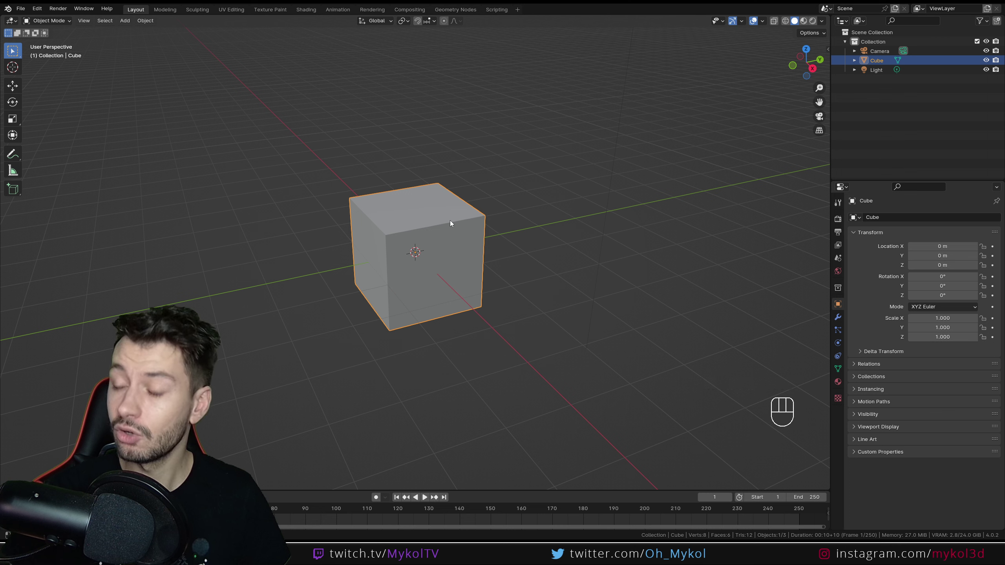
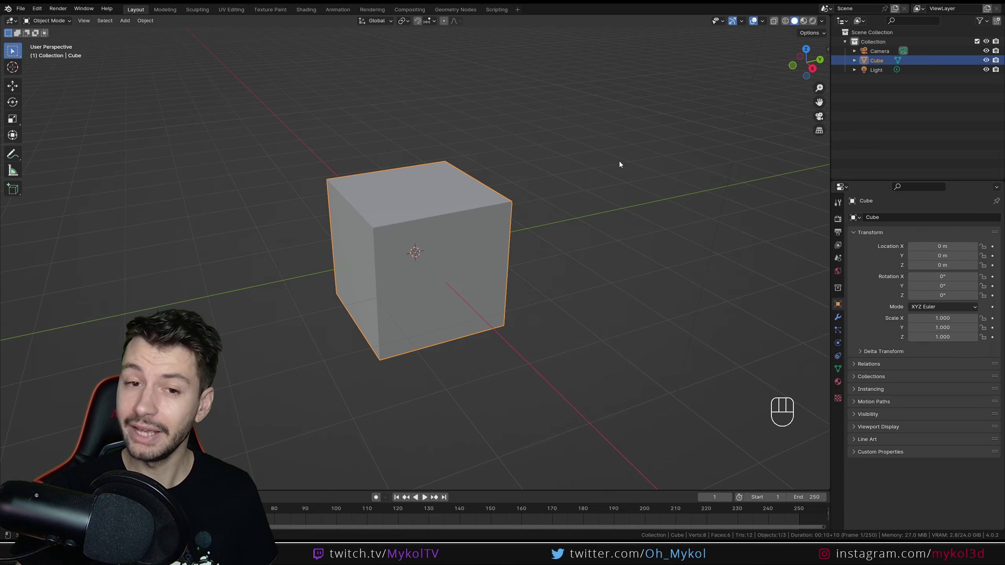
pyautogui.moveTo(461, 252); pyautogui.dragTo(462, 253)
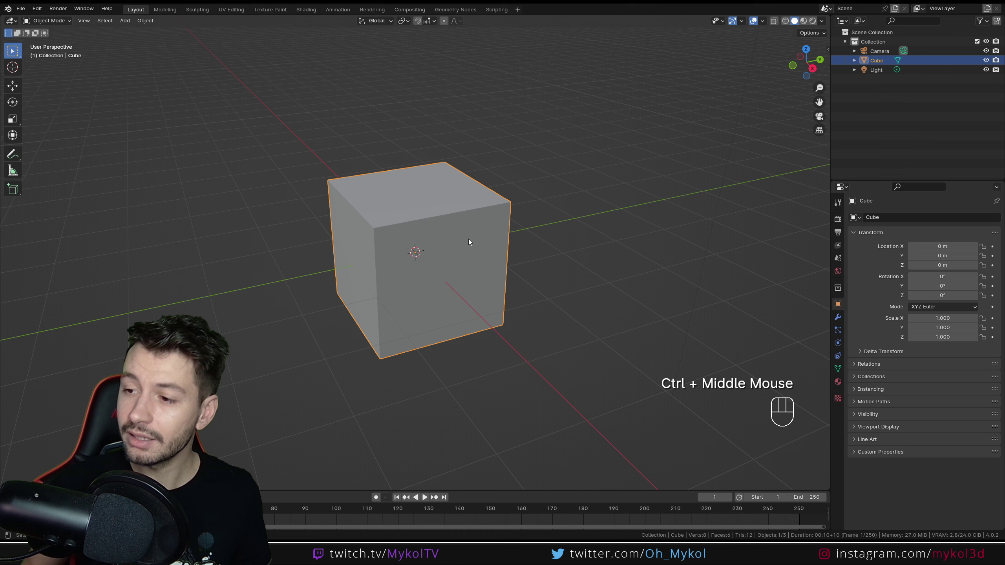
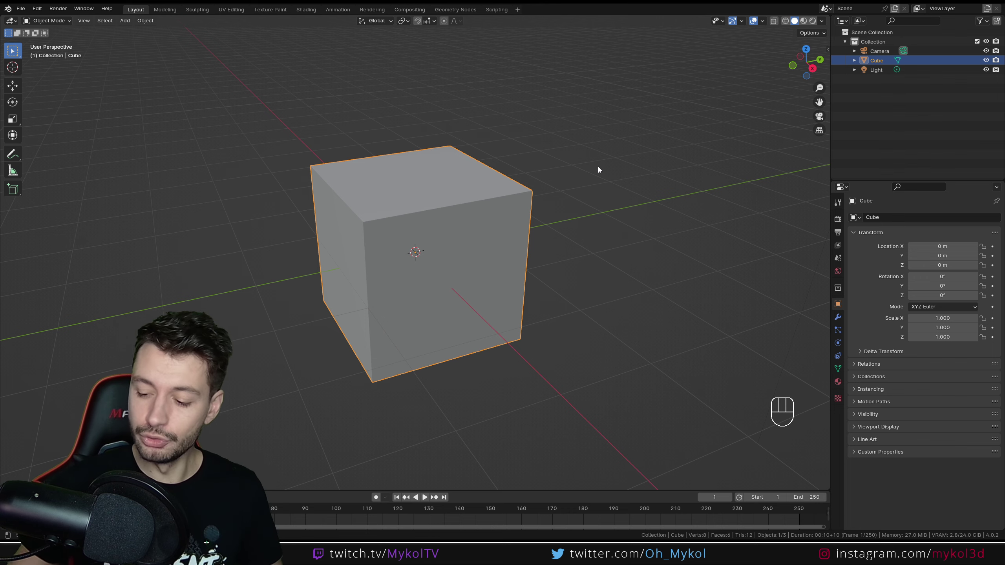
# Zoom far out from the cube so the cube, camera and light are all visible
pyautogui.scroll(-3)
pyautogui.scroll(3)
pyautogui.moveTo(456, 275); pyautogui.dragTo(467, 252)
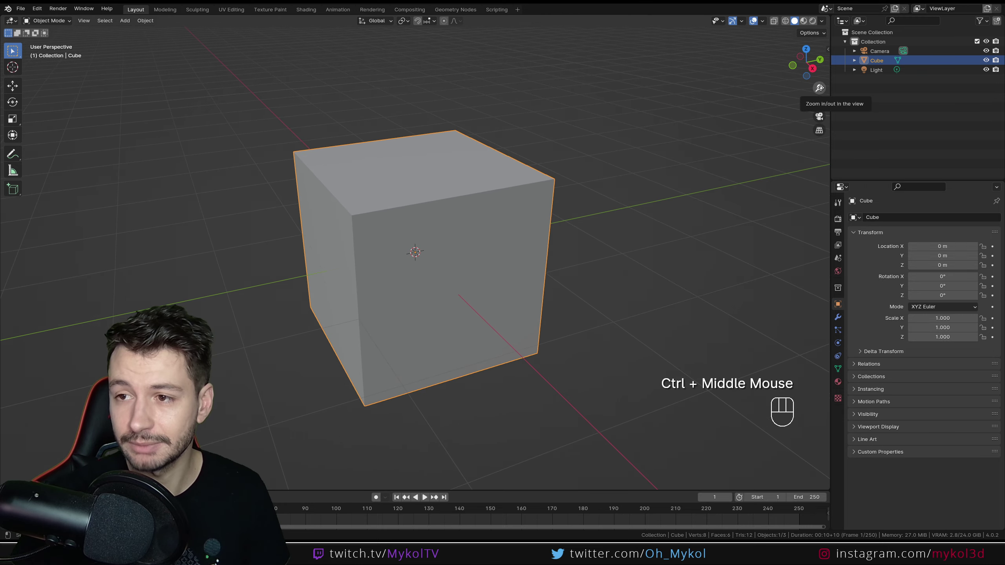
pyautogui.scroll(-3)
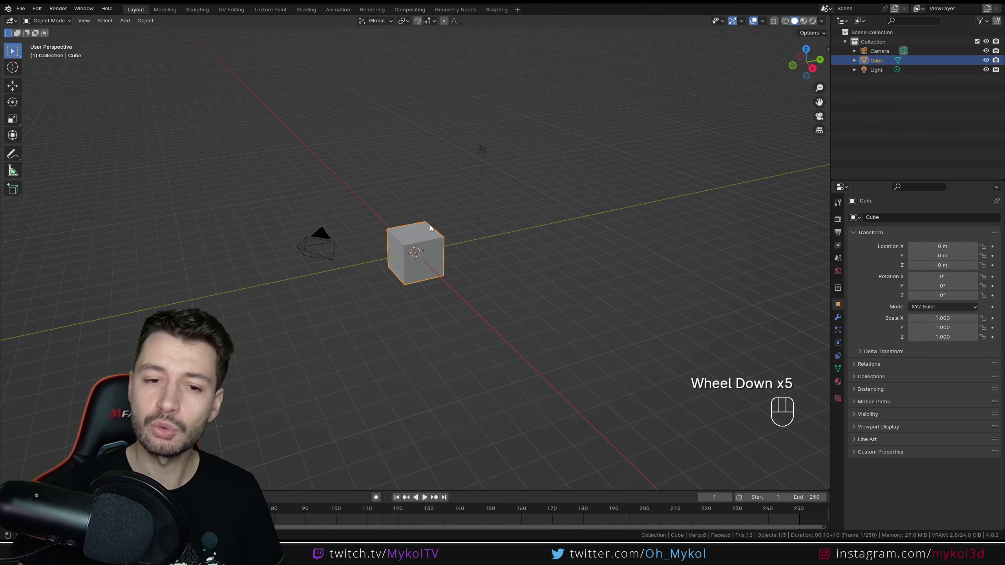
pyautogui.scroll(3)
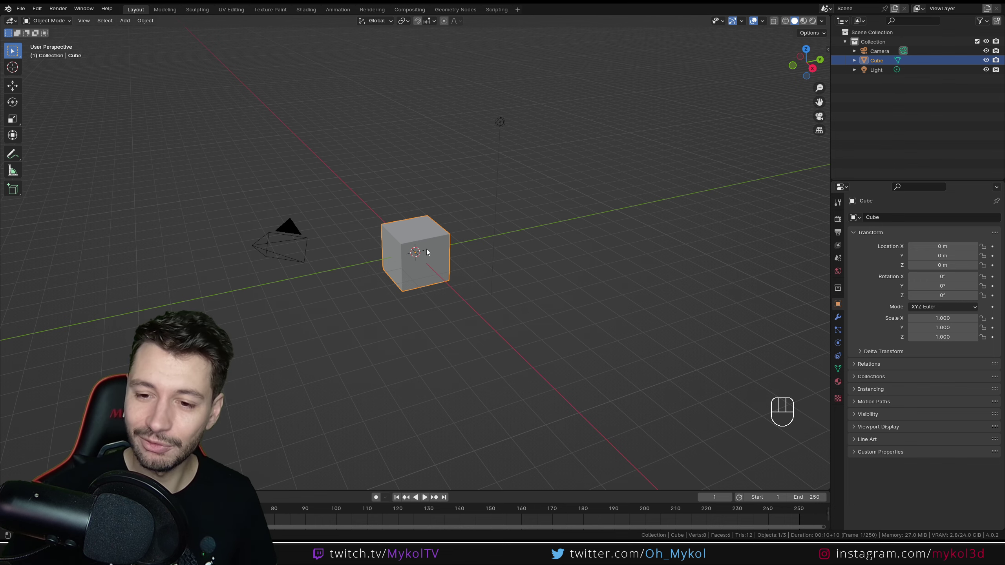
# Orbit around the cube to the opposite side, then back to the default angle
pyautogui.moveTo(418, 262); pyautogui.dragTo(508, 263)
pyautogui.moveTo(453, 276); pyautogui.dragTo(709, 259)
pyautogui.moveTo(445, 266); pyautogui.dragTo(520, 285)
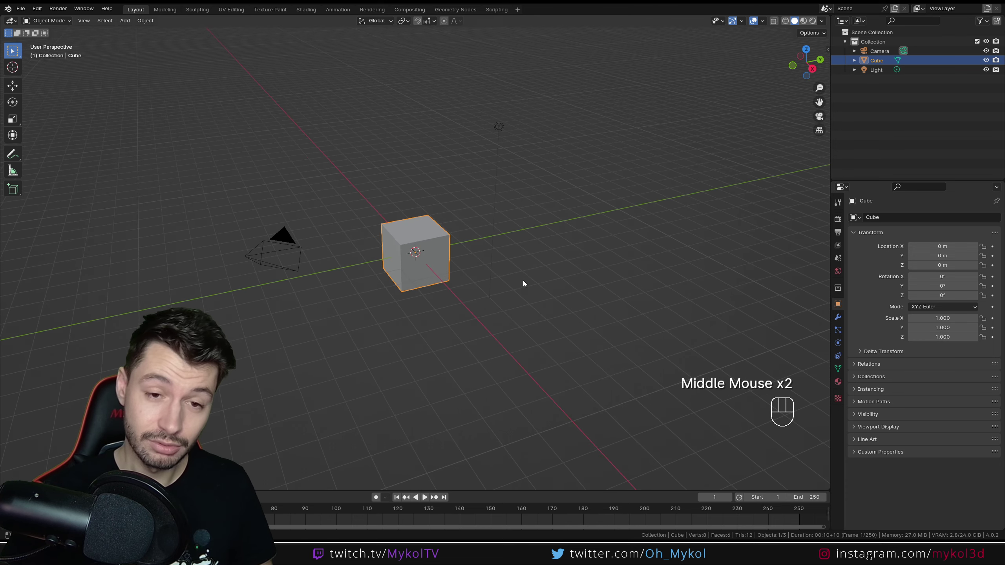
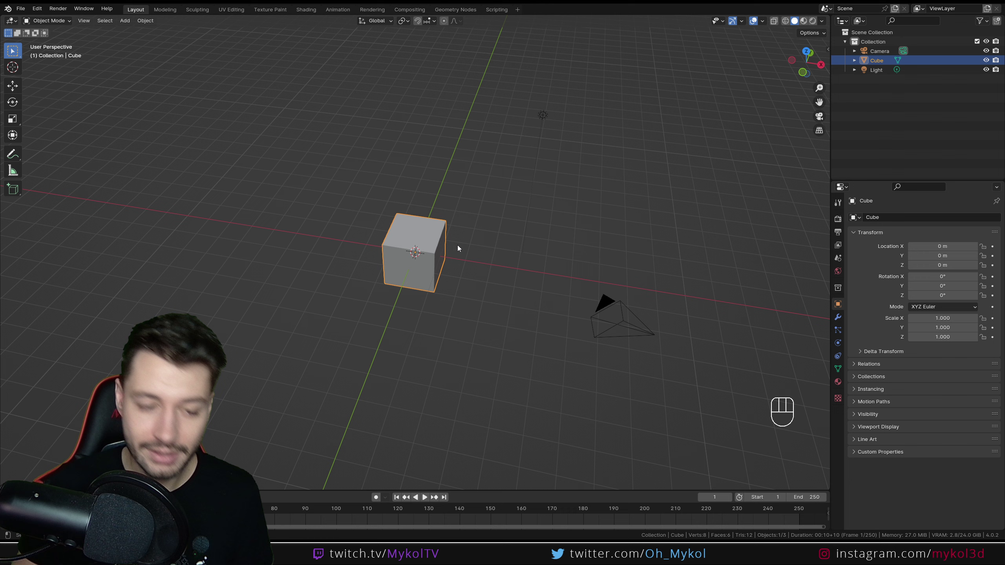
# Orbit to the other side, pan the cube aside, then pan it back to the view centre
pyautogui.moveTo(511, 256); pyautogui.dragTo(376, 243)
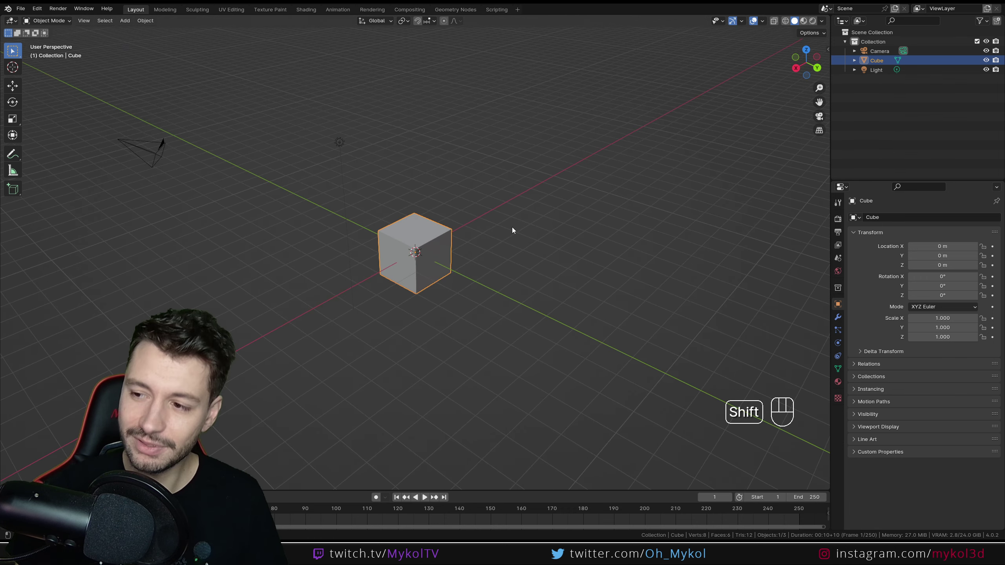
pyautogui.moveTo(570, 234); pyautogui.dragTo(465, 166)
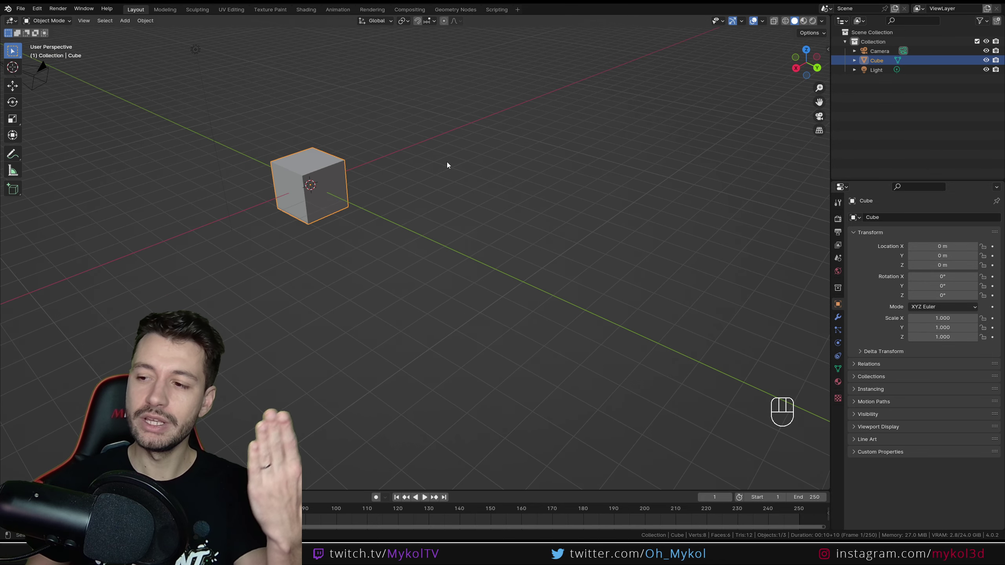
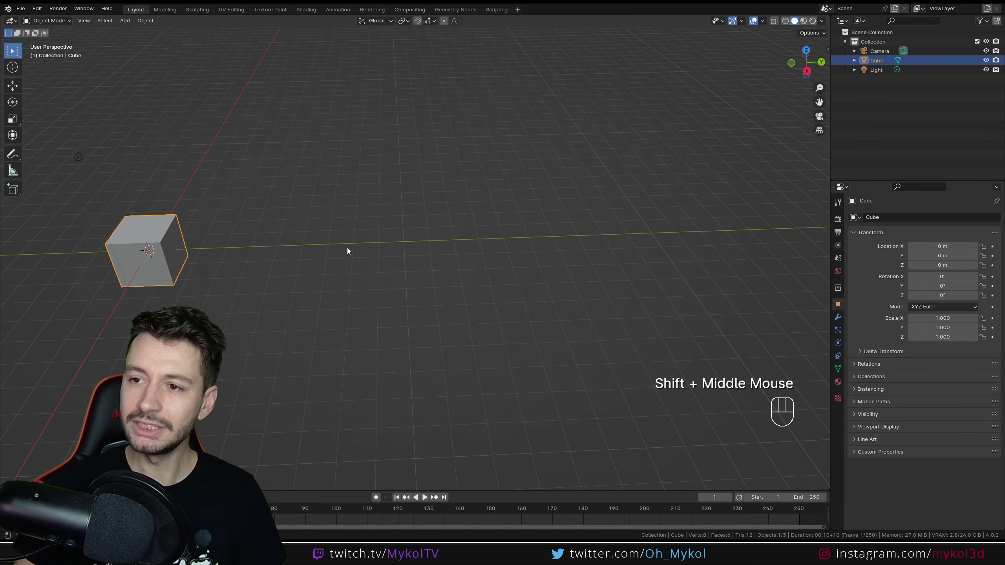
pyautogui.moveTo(375, 256); pyautogui.dragTo(365, 253)
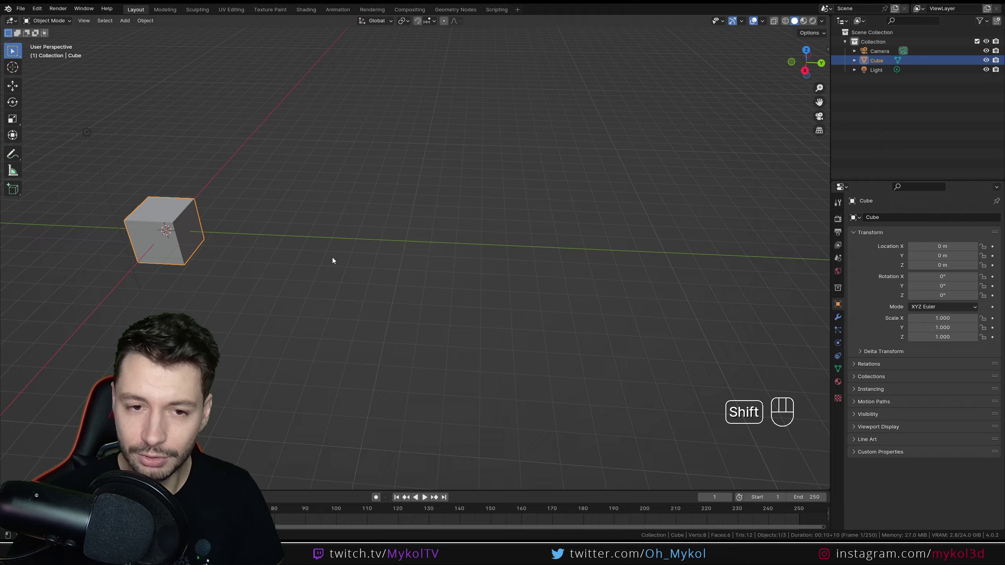
pyautogui.moveTo(300, 255); pyautogui.dragTo(552, 231)
pyautogui.moveTo(545, 233); pyautogui.dragTo(539, 231)
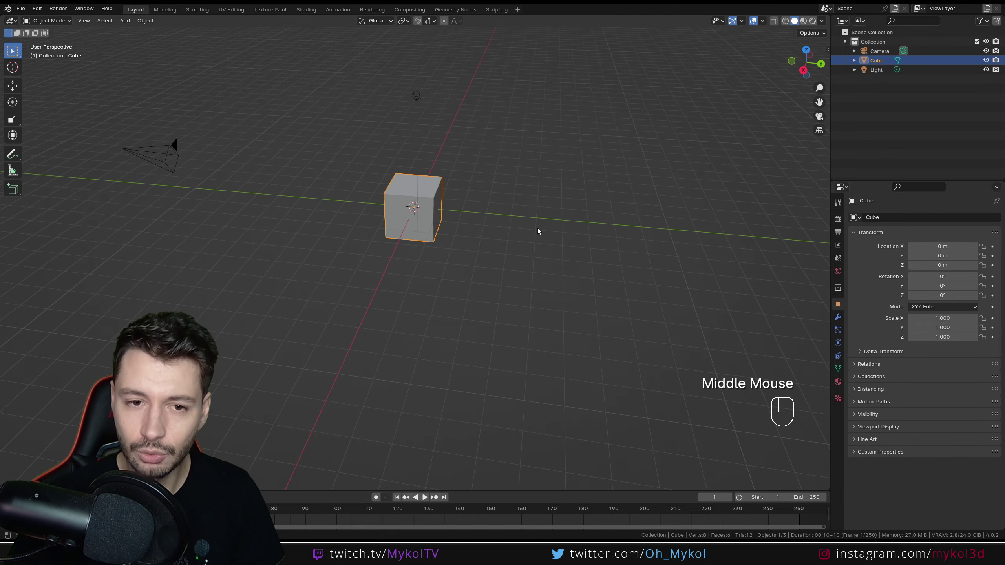
# Pan far off the cube, zoom out to locate it, and pan and zoom back toward it
pyautogui.moveTo(635, 240); pyautogui.dragTo(142, 233)
pyautogui.moveTo(314, 273); pyautogui.dragTo(306, 262)
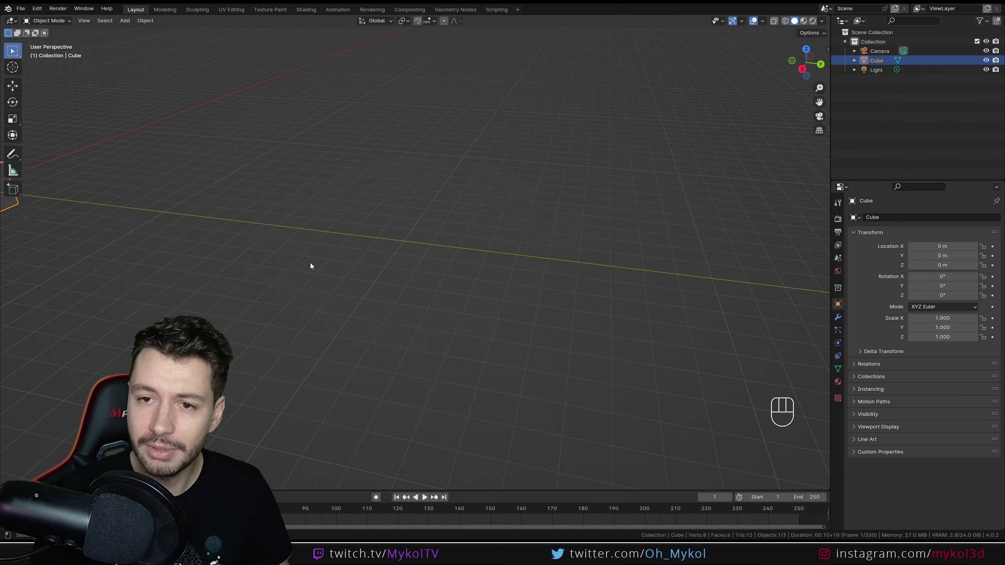
pyautogui.moveTo(543, 232); pyautogui.dragTo(186, 205)
pyautogui.moveTo(439, 266); pyautogui.dragTo(488, 292)
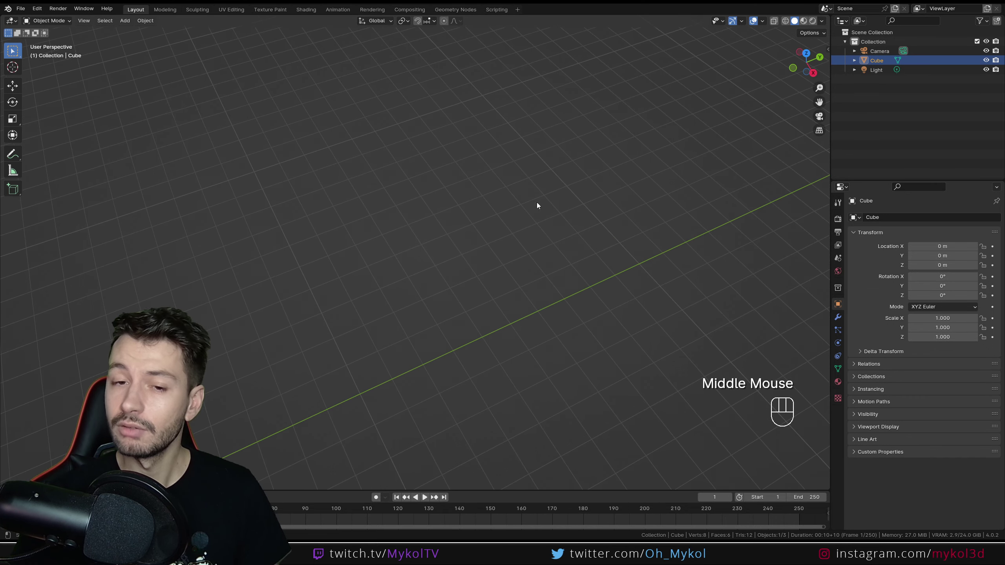
pyautogui.scroll(-3)
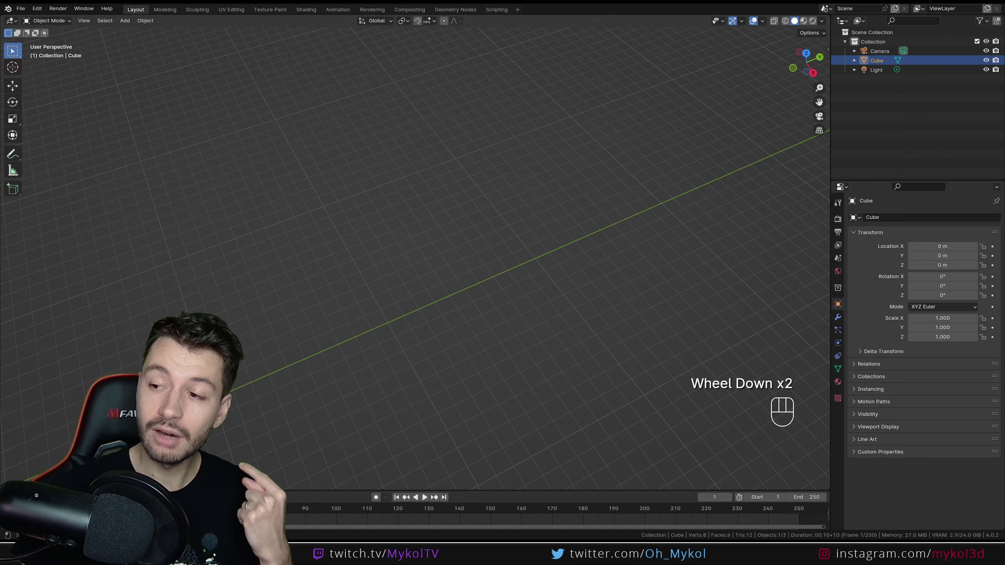
pyautogui.scroll(-3)
pyautogui.moveTo(330, 353); pyautogui.dragTo(259, 318)
pyautogui.scroll(3)
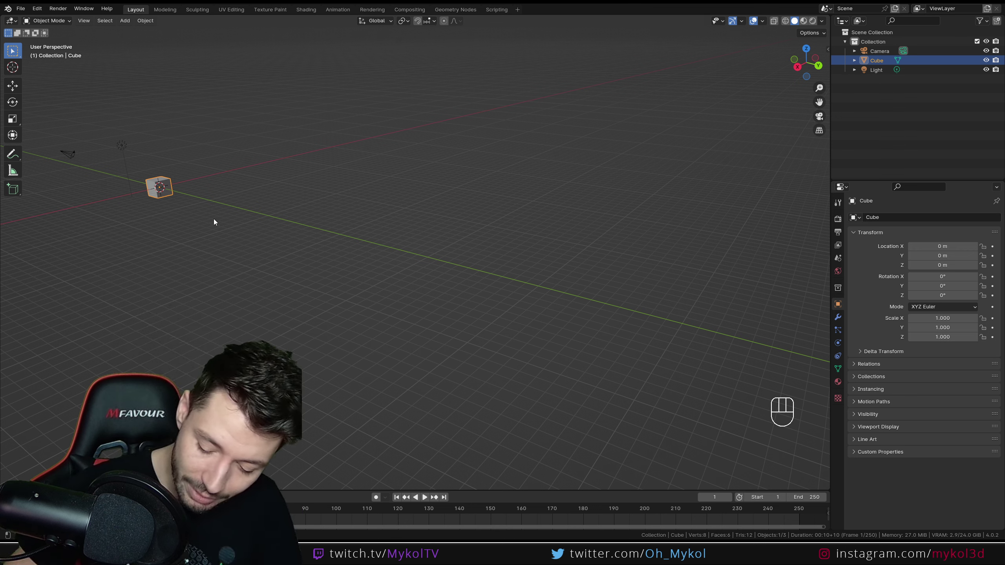
# Frame the cube with View Selected, zoom out, and orbit to look down from above
pyautogui.press('KP_Decimal')
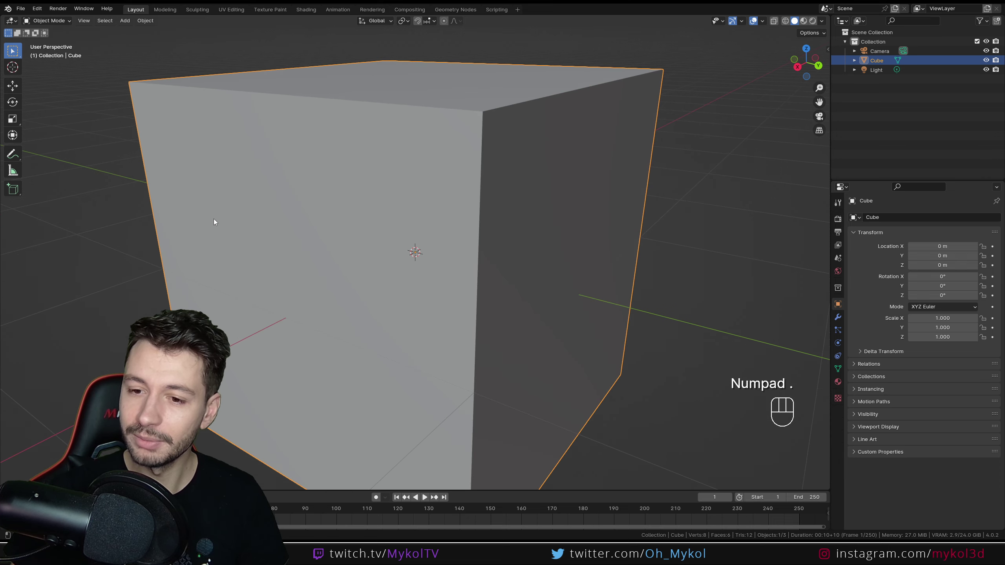
pyautogui.scroll(-3)
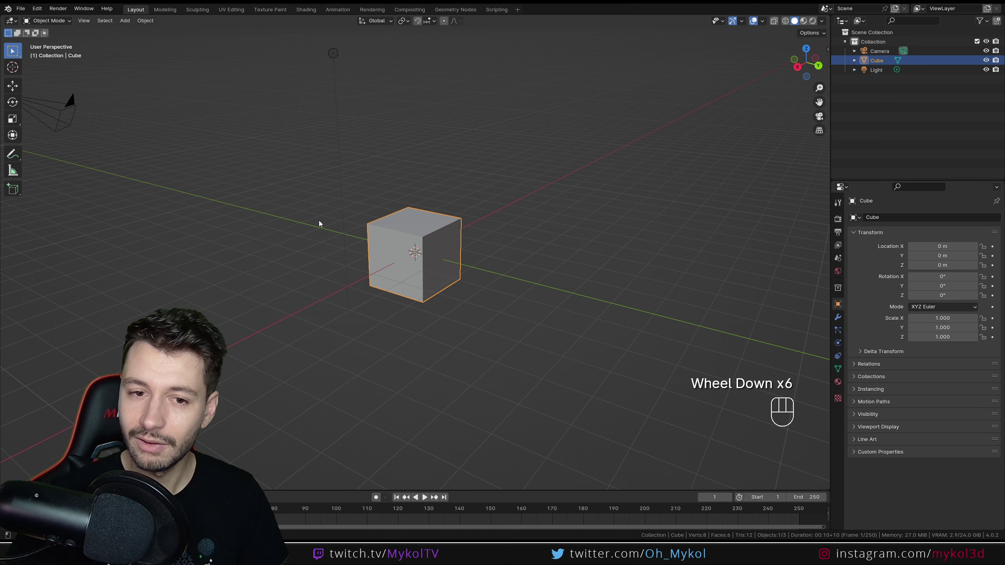
pyautogui.scroll(-3)
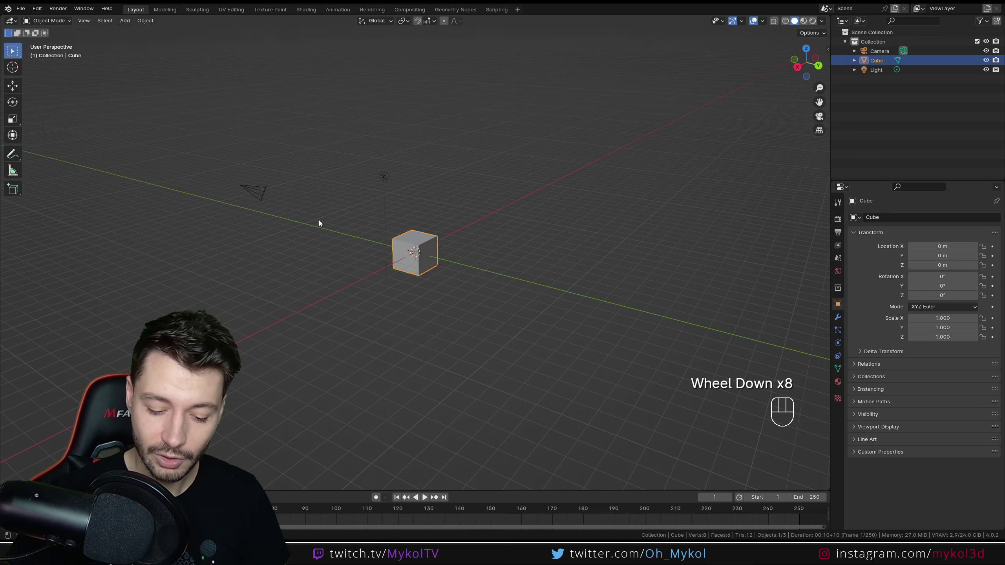
pyautogui.moveTo(434, 328); pyautogui.dragTo(360, 336)
pyautogui.moveTo(538, 387); pyautogui.dragTo(285, 109)
# Select everything, orbit the scene, pick only the cube, frame it and pan across the scene
pyautogui.press('KP_Decimal')
pyautogui.moveTo(424, 268); pyautogui.dragTo(677, 258)
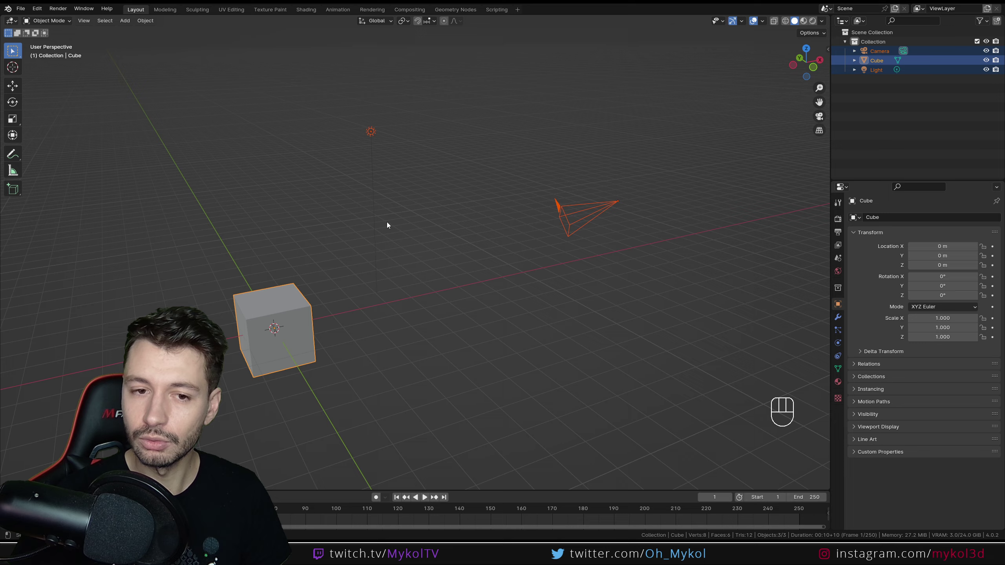
pyautogui.moveTo(525, 316); pyautogui.dragTo(426, 336)
pyautogui.click(435, 234)
pyautogui.press('KP_Decimal')
pyautogui.scroll(-3)
pyautogui.middleClick(558, 225)
pyautogui.middleClick(503, 221)
pyautogui.middleClick(292, 240)
pyautogui.middleClick(312, 233)
pyautogui.moveTo(467, 286); pyautogui.dragTo(565, 248)
pyautogui.scroll(-3)
pyautogui.scroll(3)
pyautogui.moveTo(408, 268); pyautogui.dragTo(558, 277)
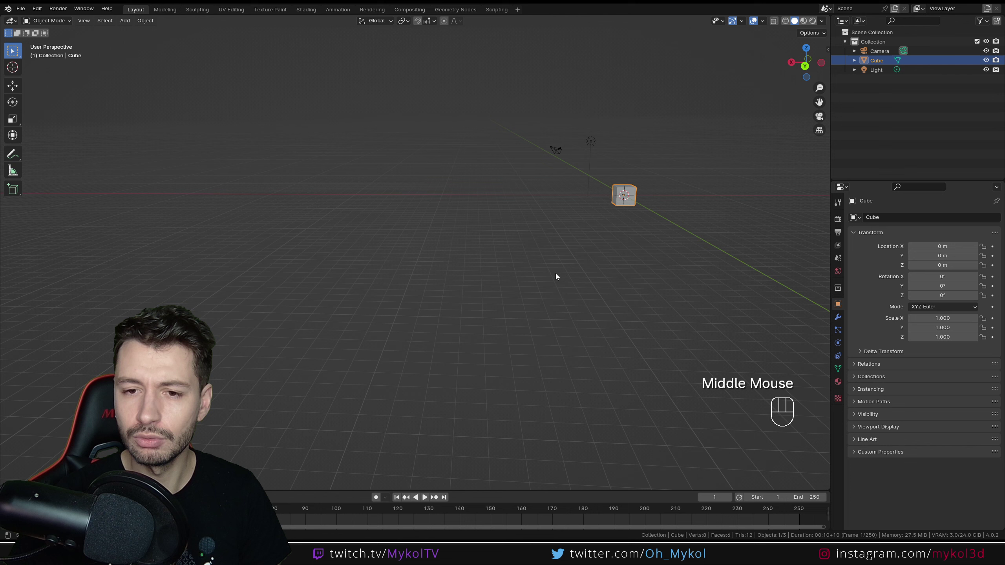
# Select the cube, box-select cube, camera and light together, deselect all, reselect the cube
pyautogui.click(632, 196)
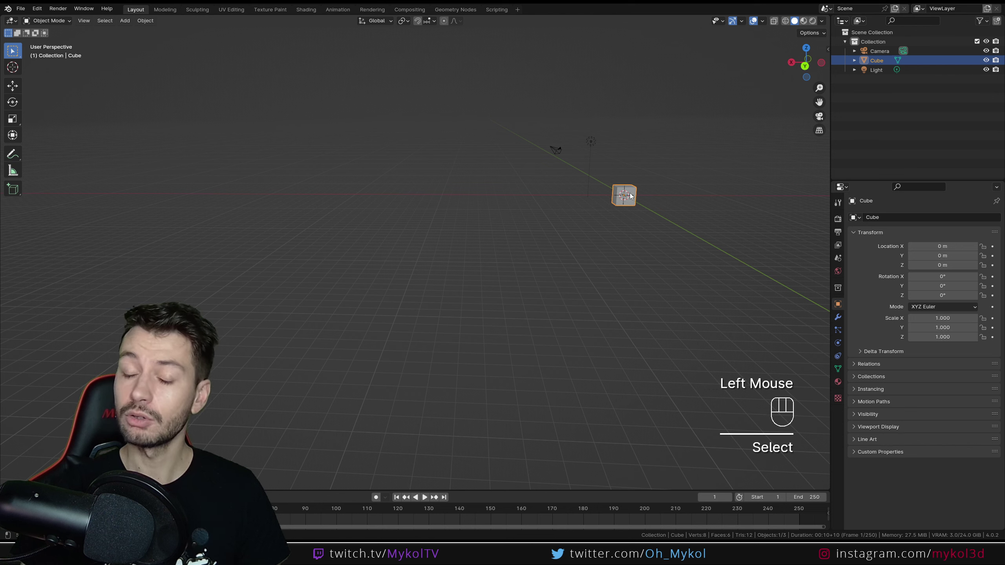
pyautogui.click(647, 161)
pyautogui.click(625, 194)
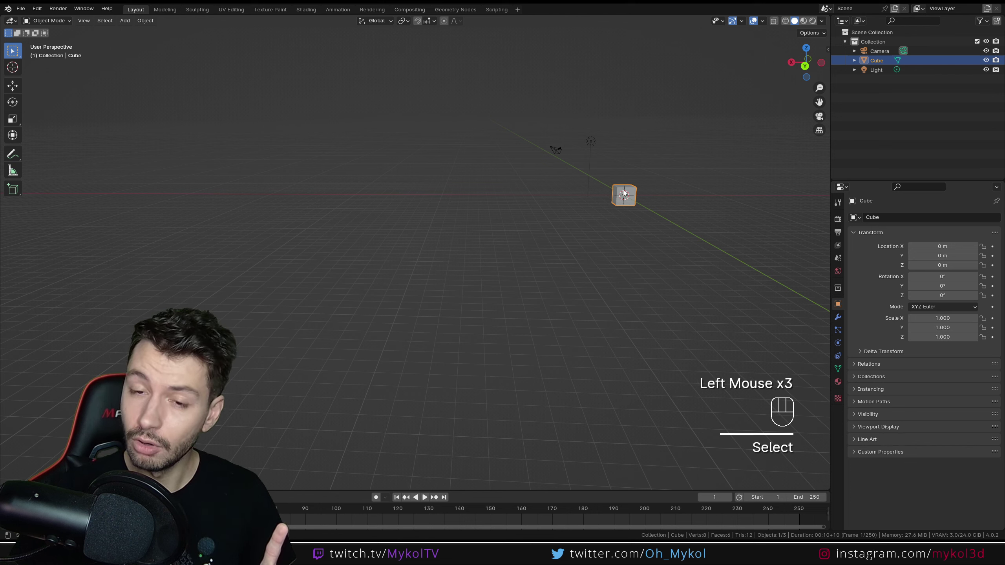
pyautogui.moveTo(690, 251); pyautogui.dragTo(475, 91)
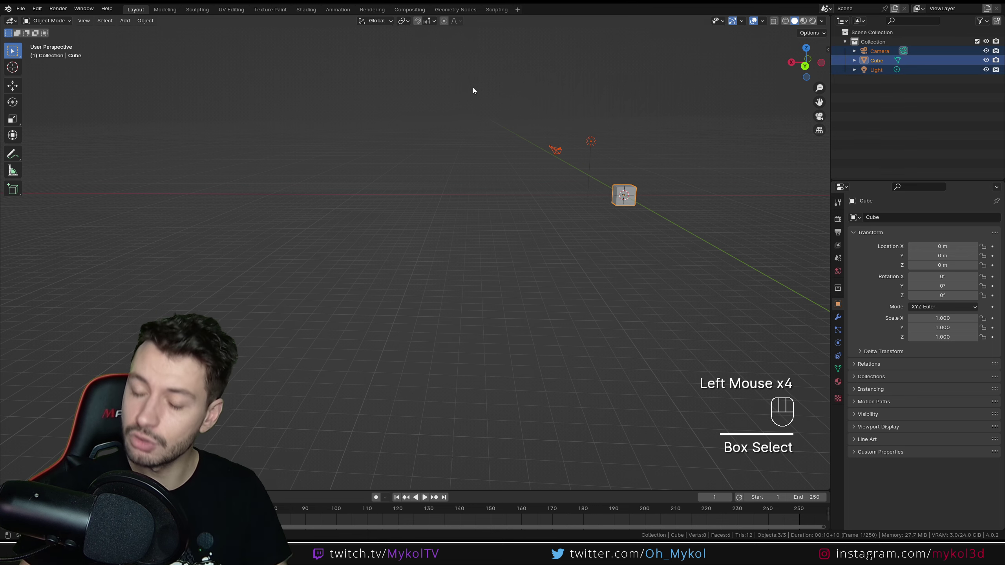
pyautogui.click(429, 216)
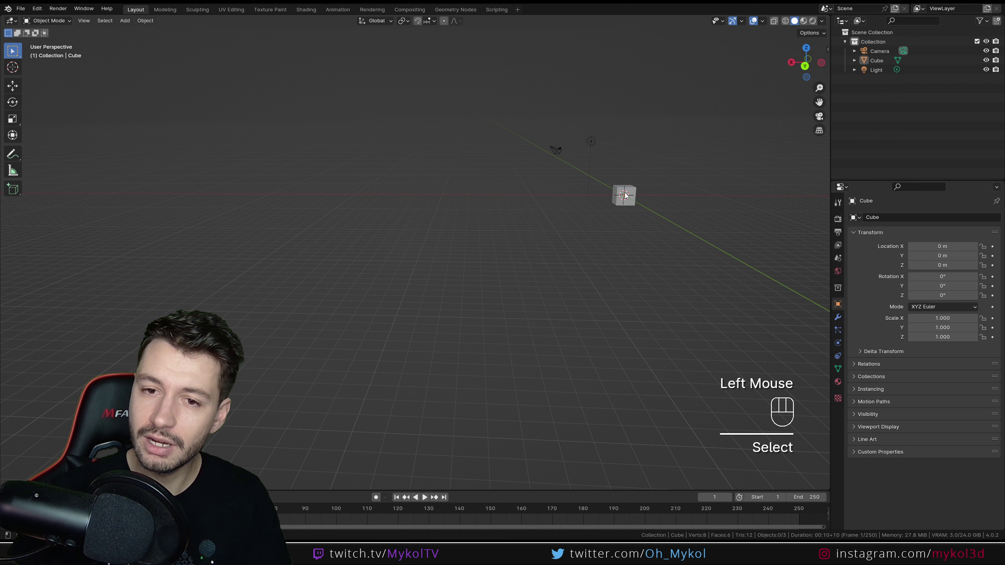
pyautogui.click(628, 196)
pyautogui.click(590, 145)
pyautogui.click(627, 198)
pyautogui.click(624, 197)
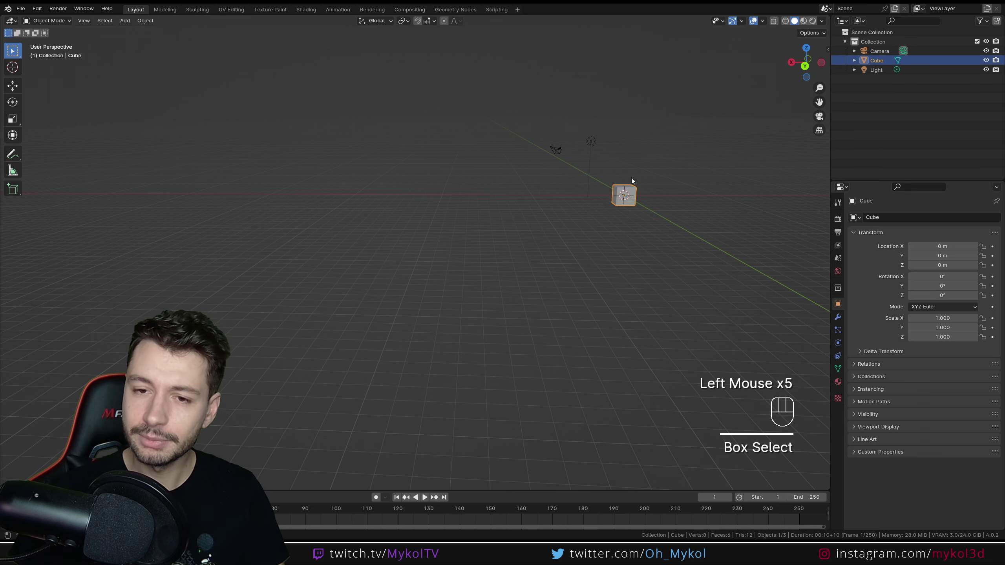
# Frame the cube, orbit, then select the camera and centre the view on it
pyautogui.press('KP_Decimal')
pyautogui.scroll(-3)
pyautogui.moveTo(448, 254); pyautogui.dragTo(404, 261)
pyautogui.click(360, 156)
pyautogui.press('KP_Decimal')
pyautogui.click(613, 188)
pyautogui.press('KP_Decimal')
pyautogui.scroll(-3)
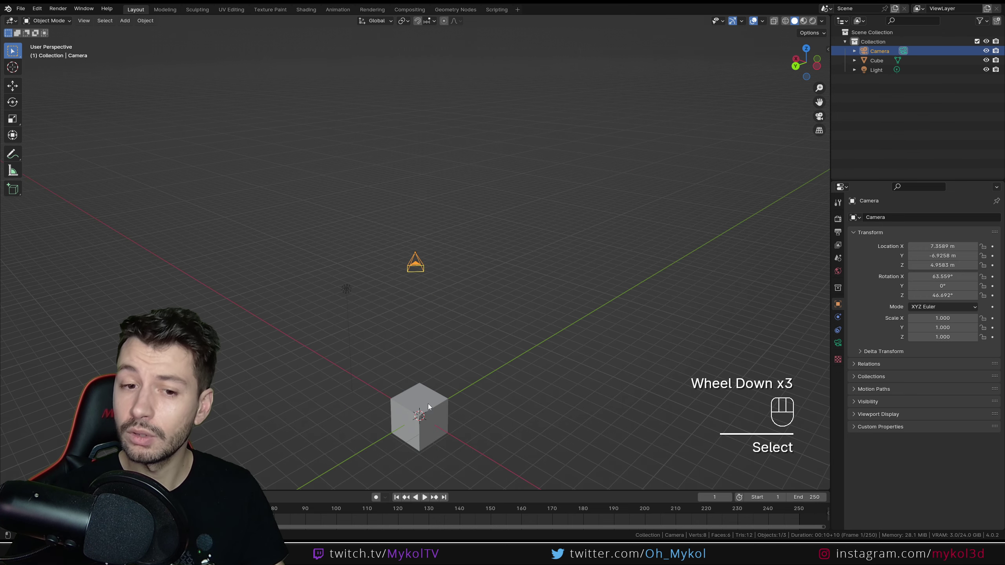
# Select the light, then the cube, centre the view on the cube and orbit to a new angle
pyautogui.click(420, 424)
pyautogui.click(348, 293)
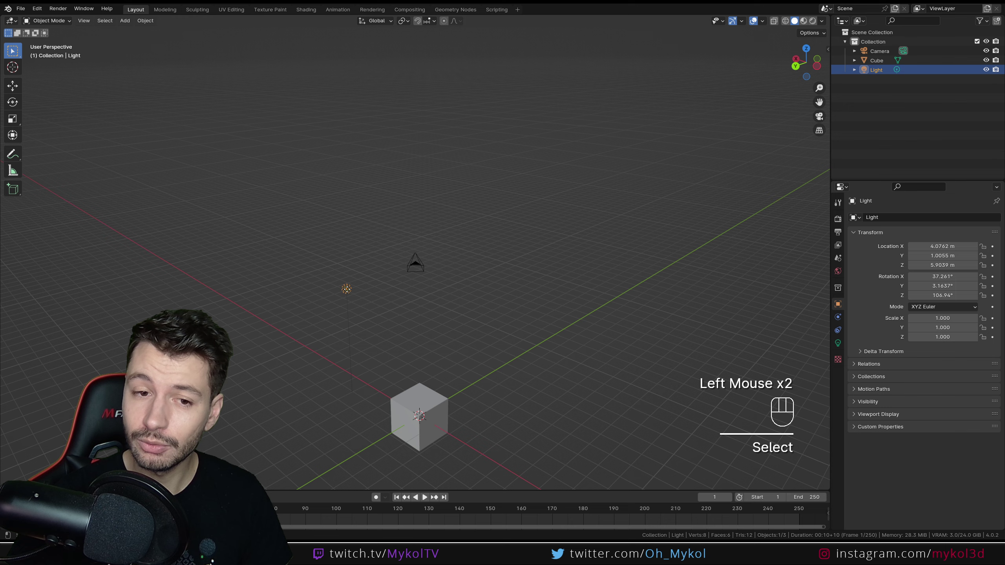
pyautogui.click(417, 259)
pyautogui.click(427, 406)
pyautogui.press('KP_Decimal')
pyautogui.scroll(-3)
pyautogui.moveTo(358, 292); pyautogui.dragTo(465, 346)
pyautogui.scroll(3)
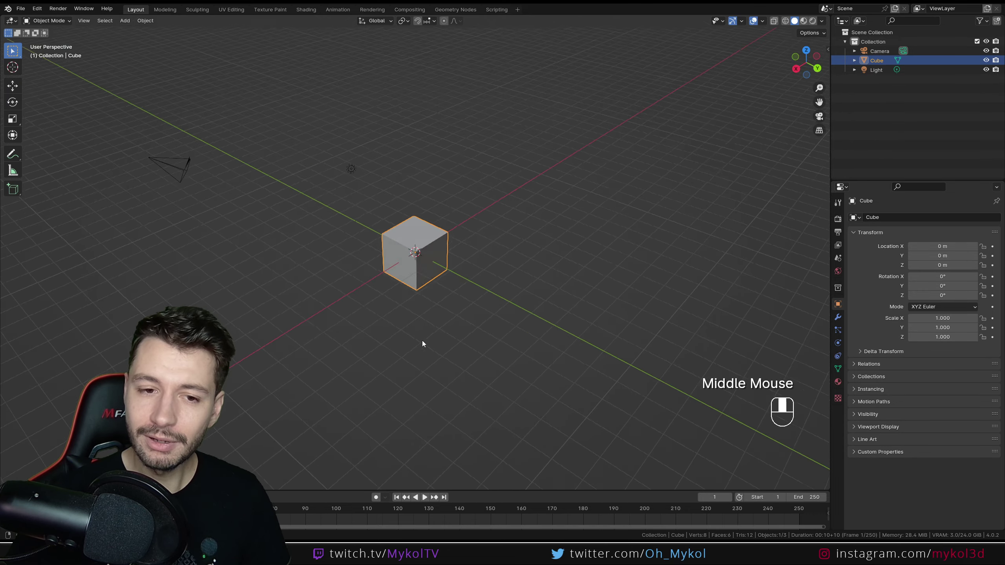
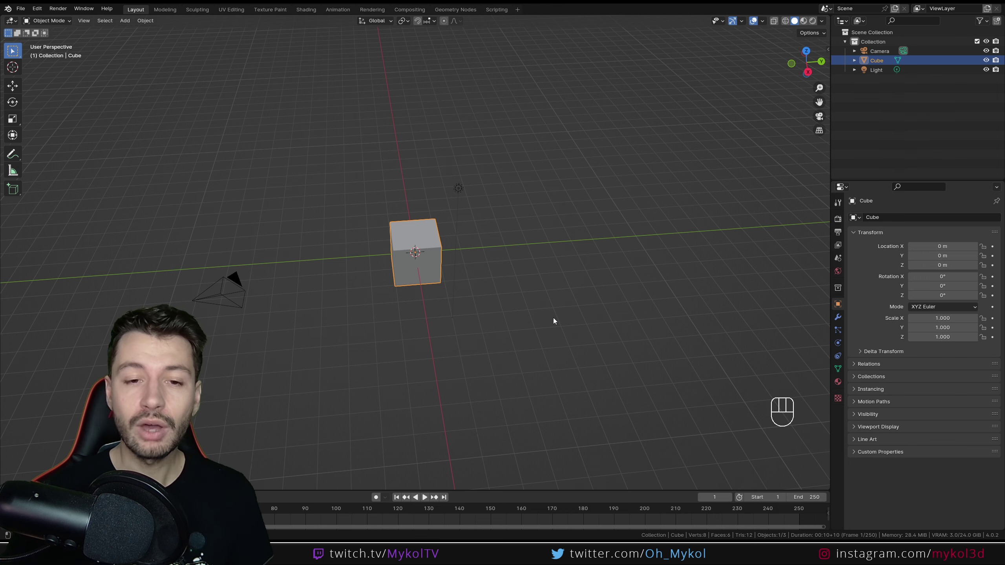
# Switch through front, right and top orthographic views, then back to front
pyautogui.moveTo(549, 323); pyautogui.dragTo(540, 313)
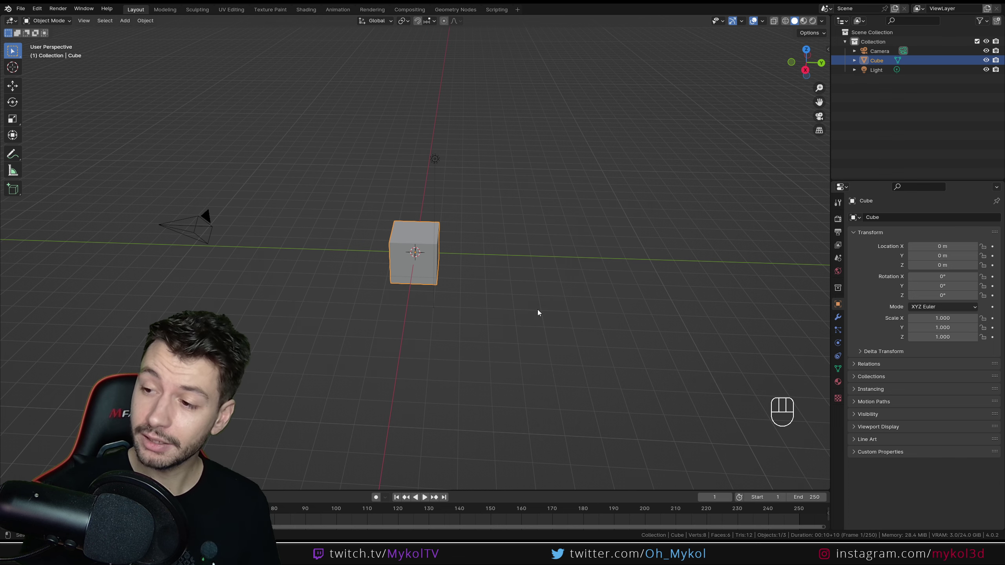
pyautogui.press('KP_1')
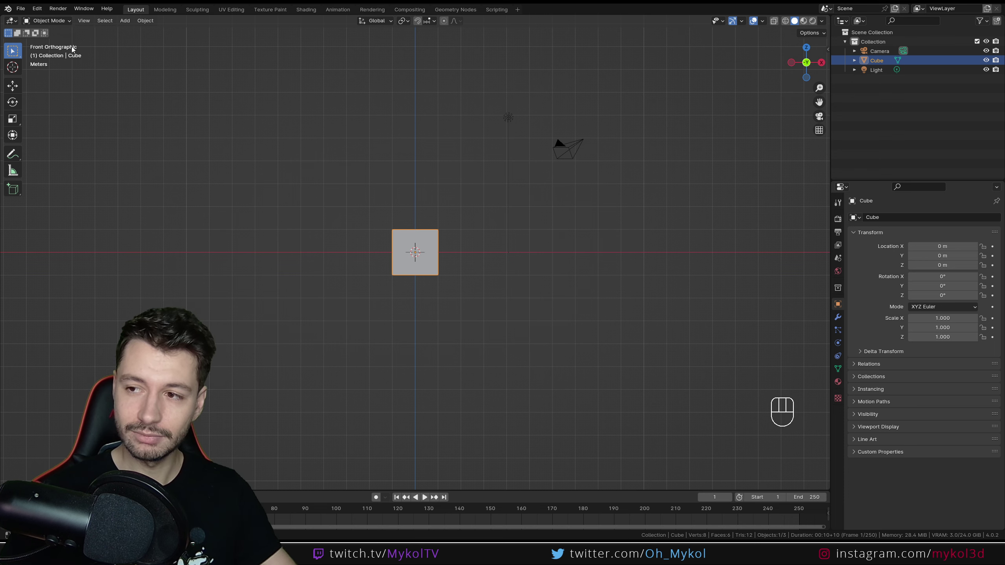
pyautogui.press('KP_3')
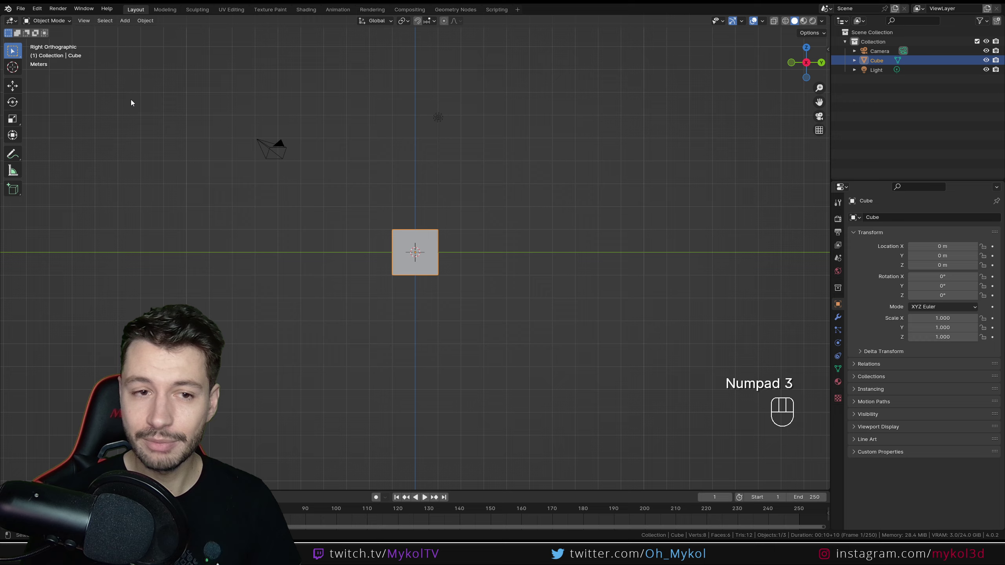
pyautogui.press('KP_7')
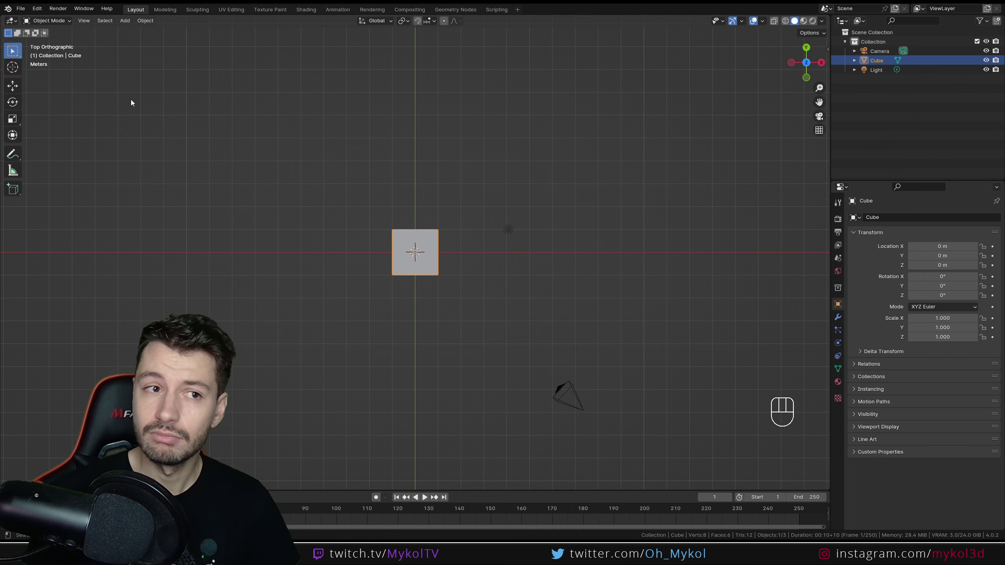
pyautogui.press('KP_1')
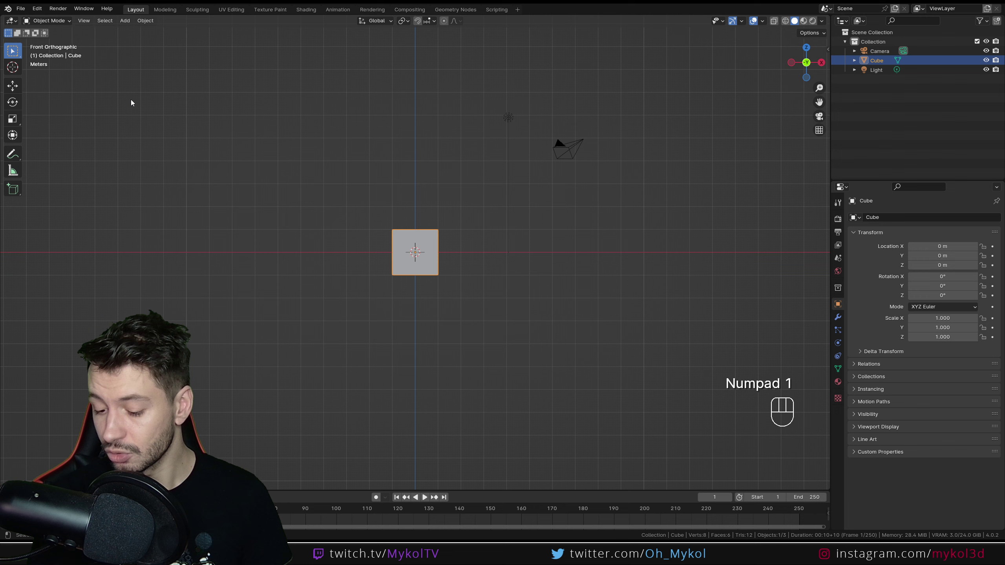
# Step-rotate with Numpad 4/6/8/2 into an angled orthographic view of the cube
pyautogui.press('KP_4')
pyautogui.press('KP_6')
pyautogui.press('KP_8')
pyautogui.press('KP_2')
pyautogui.press('KP_2')
pyautogui.press('KP_6')
pyautogui.press('KP_6')
pyautogui.press('KP_8')
pyautogui.press('KP_8')
pyautogui.press('KP_8')
pyautogui.press('KP_8')
pyautogui.press('KP_8')
pyautogui.press('KP_4')
pyautogui.press('KP_4')
pyautogui.press('KP_4')
pyautogui.press('KP_4')
pyautogui.press('KP_4')
pyautogui.press('KP_2')
pyautogui.press('KP_2')
pyautogui.press('KP_2')
pyautogui.press('KP_2')
pyautogui.press('KP_2')
pyautogui.press('KP_6')
pyautogui.press('KP_6')
pyautogui.press('KP_6')
pyautogui.press('KP_6')
pyautogui.press('KP_6')
pyautogui.press('KP_6')
pyautogui.press('KP_8')
pyautogui.press('KP_8')
pyautogui.press('KP_8')
pyautogui.press('KP_8')
pyautogui.press('KP_8')
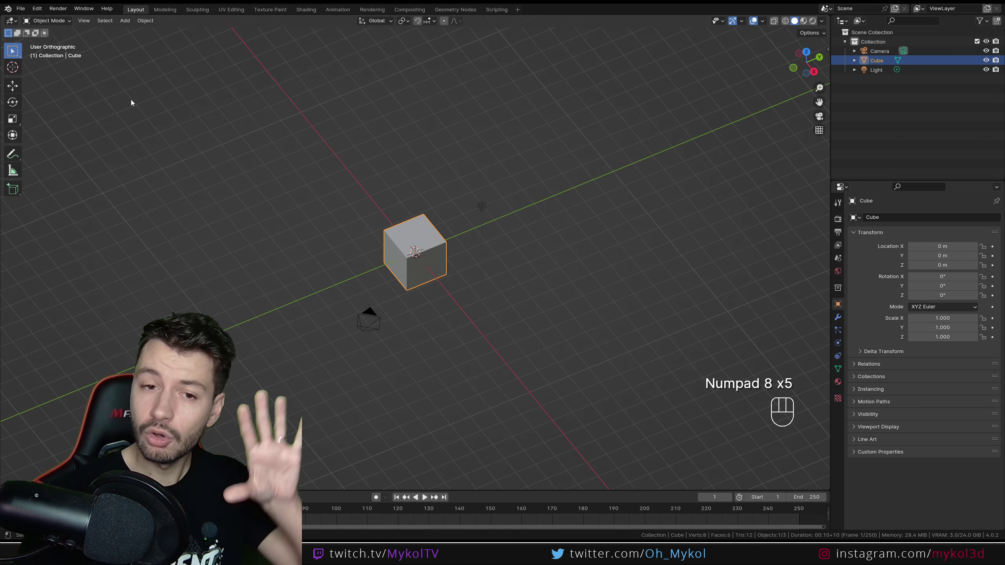
# View the cube from front, back, right, left, top and bottom orthographic views
pyautogui.press('KP_1')
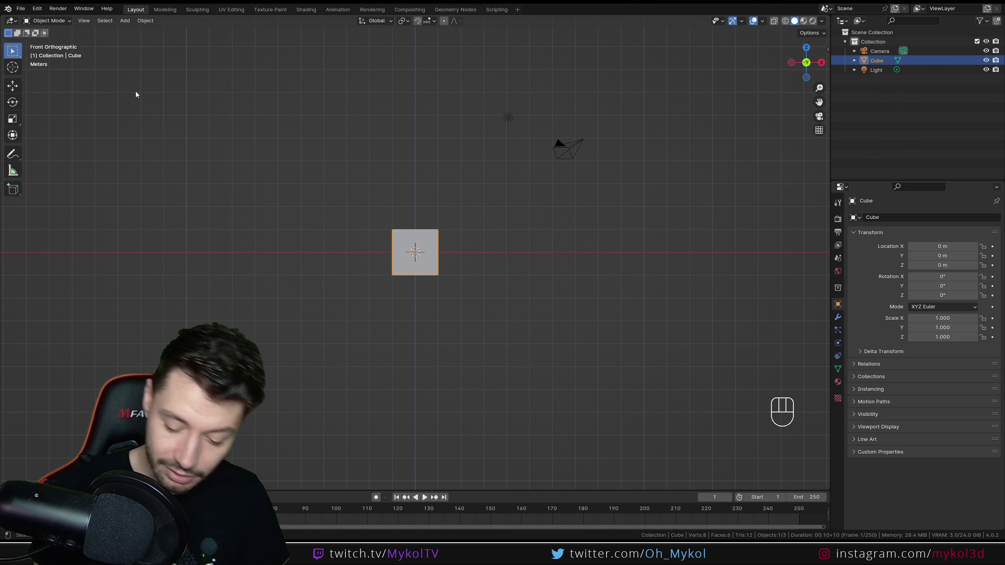
pyautogui.press('KP_1')
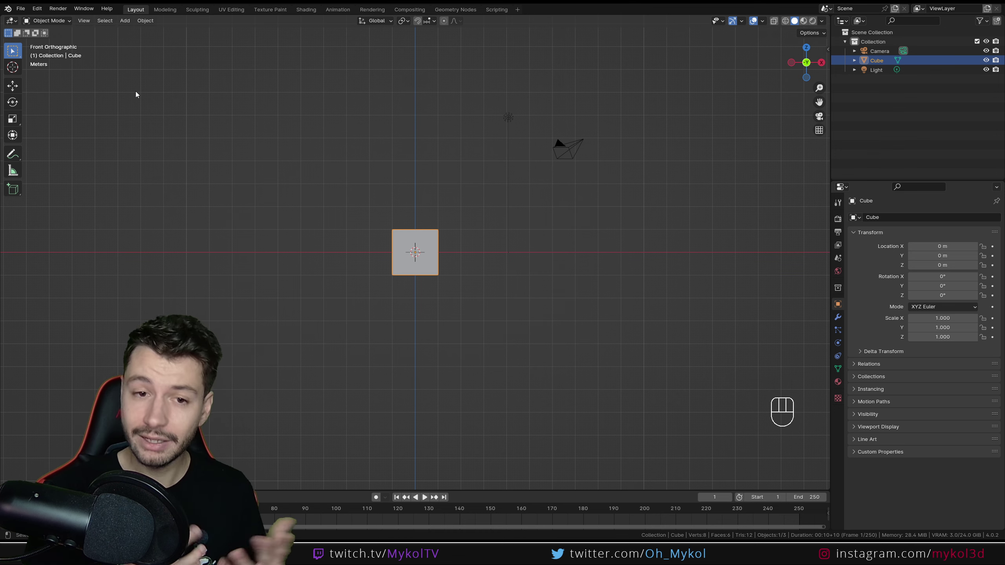
pyautogui.press('ctrl+KP_1')
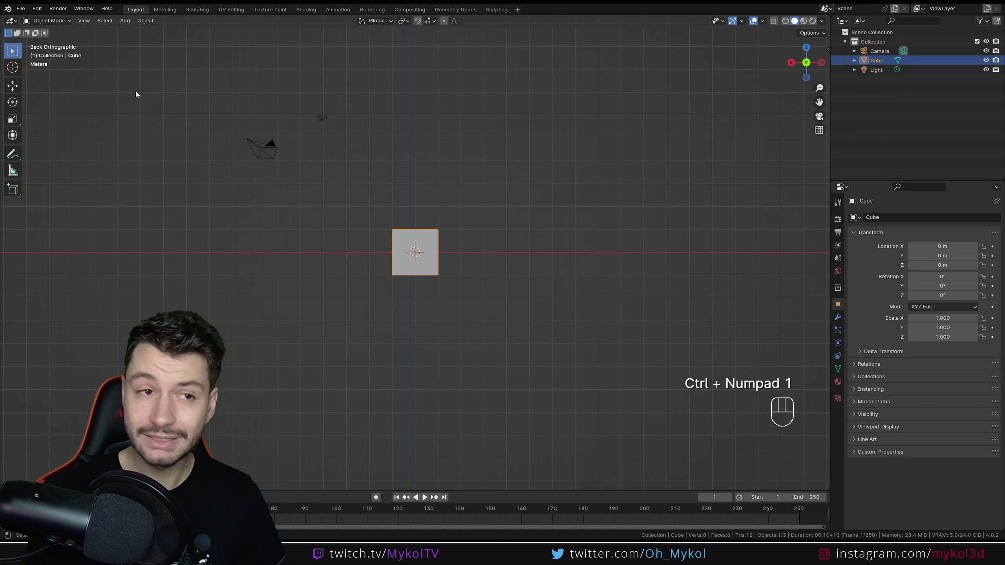
pyautogui.press('KP_3')
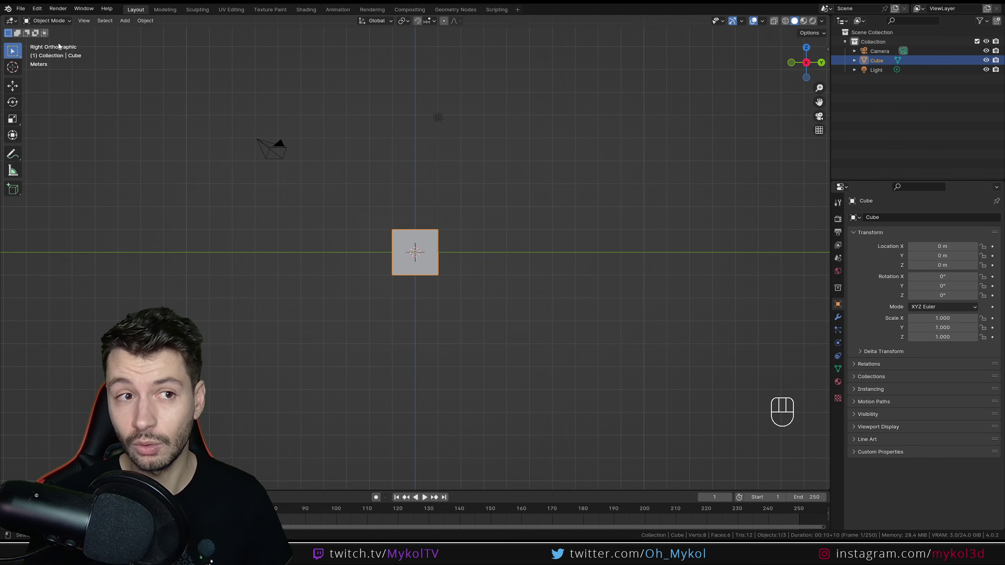
pyautogui.press('ctrl+KP_3')
pyautogui.press('KP_7')
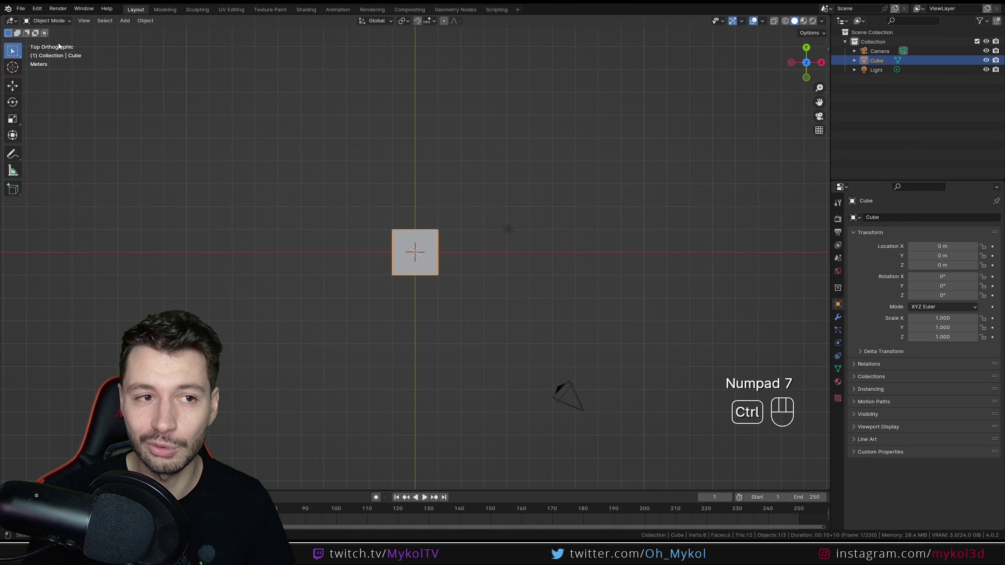
pyautogui.press('ctrl+KP_7')
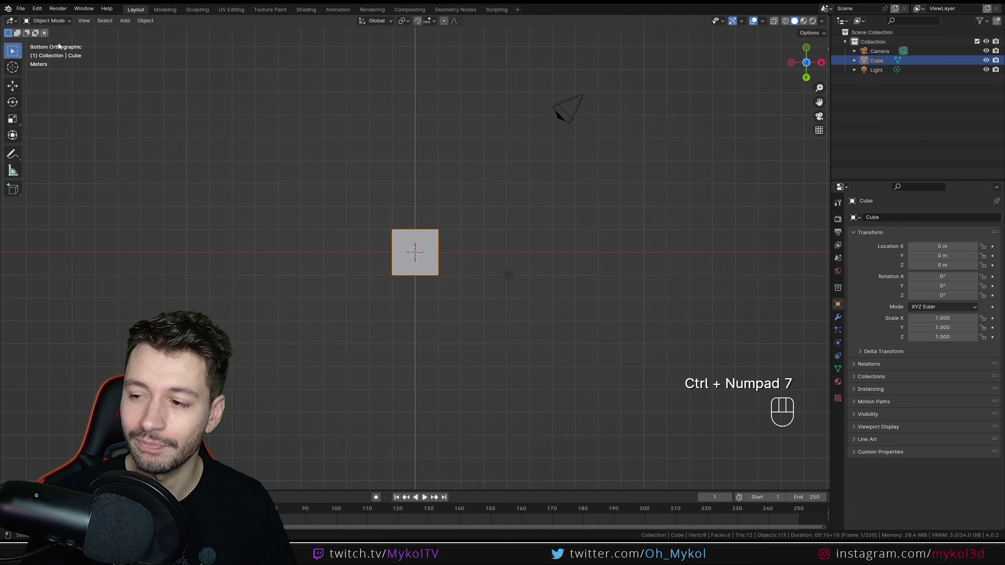
# Cycle quickly through front, back, right, top and bottom again, ending on the front view
pyautogui.press('KP_1')
pyautogui.press('ctrl+KP_1')
pyautogui.press('KP_3')
pyautogui.press('KP_7')
pyautogui.press('ctrl+KP_7')
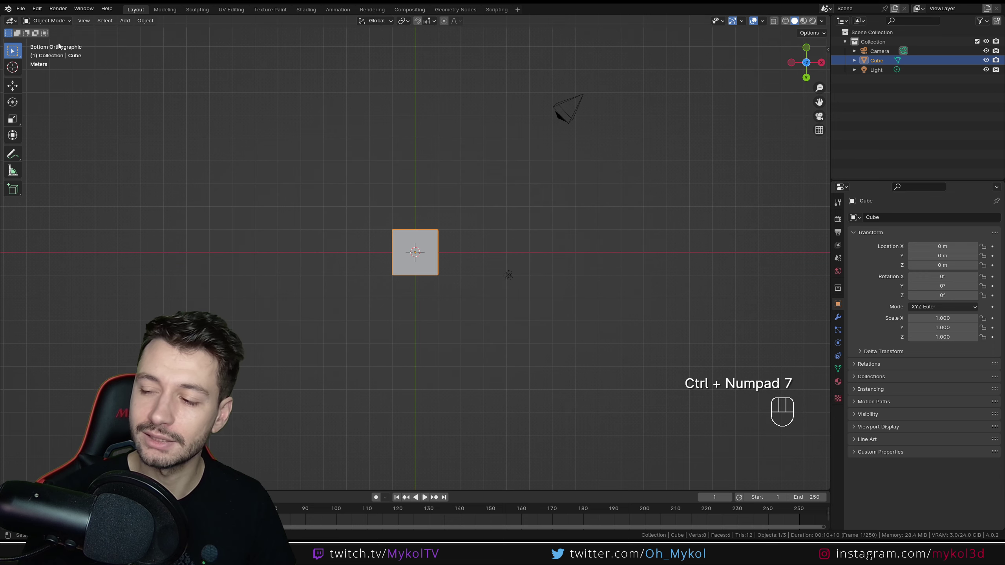
pyautogui.press('KP_1')
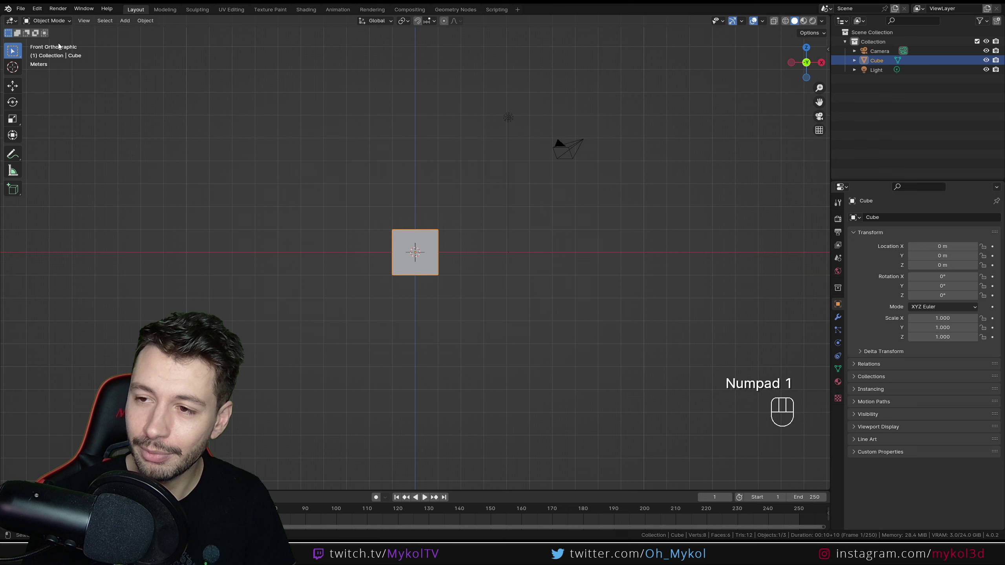
# Orbit away from the front, switch to orthographic and zoom in close to the cube
pyautogui.scroll(3)
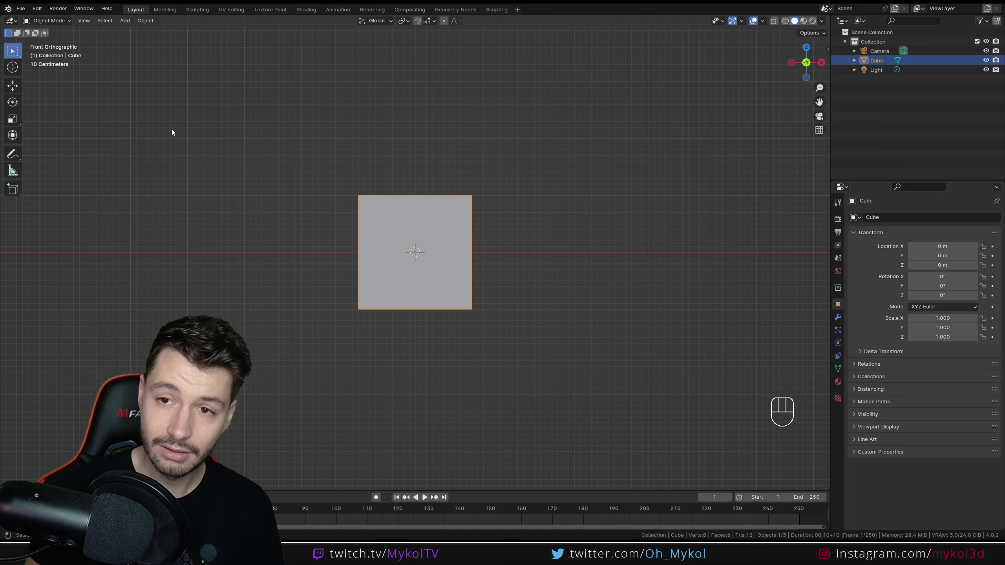
pyautogui.moveTo(432, 273); pyautogui.dragTo(434, 283)
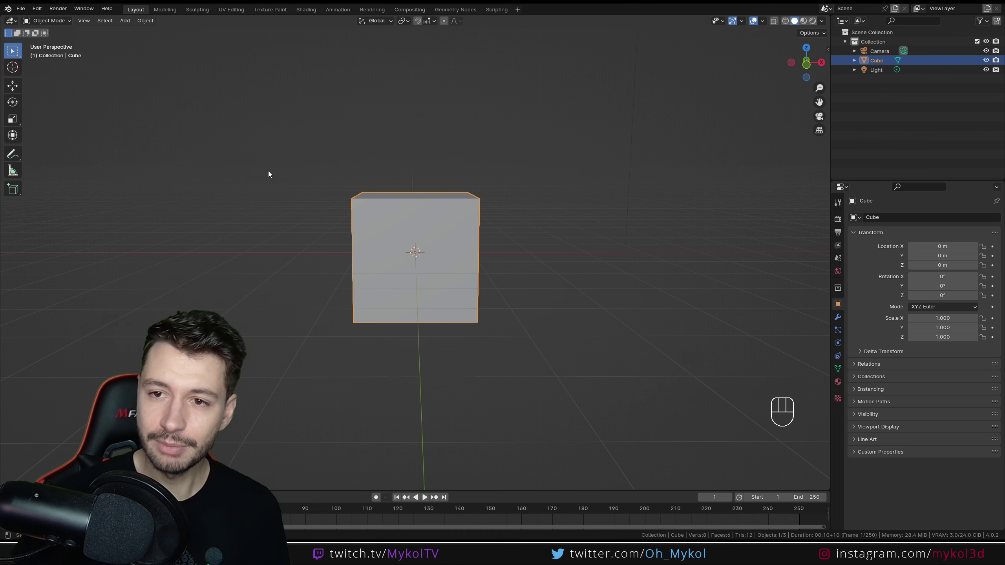
pyautogui.press('KP_5')
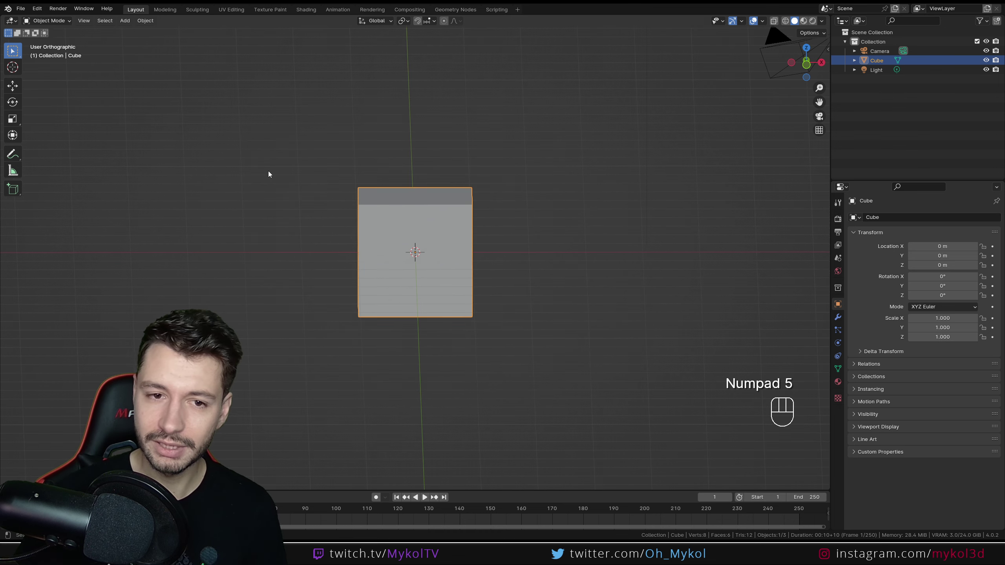
pyautogui.middleClick(414, 277)
pyautogui.scroll(3)
pyautogui.moveTo(416, 251); pyautogui.dragTo(422, 343)
pyautogui.moveTo(420, 343); pyautogui.dragTo(415, 330)
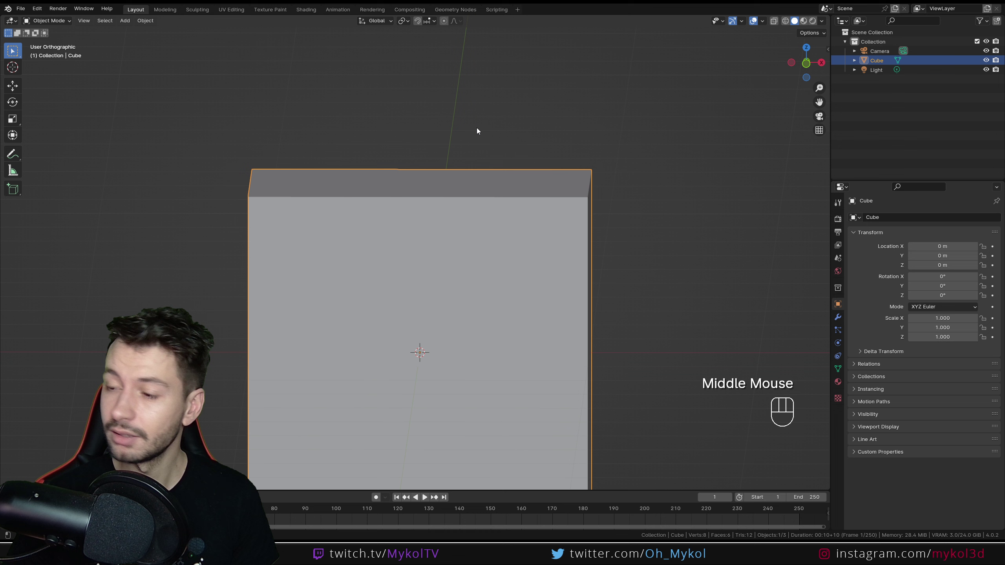
# Toggle perspective/orthographic repeatedly while orbiting slightly to see the cube's top
pyautogui.press('KP_5')
pyautogui.moveTo(481, 168); pyautogui.dragTo(478, 178)
pyautogui.press('KP_5')
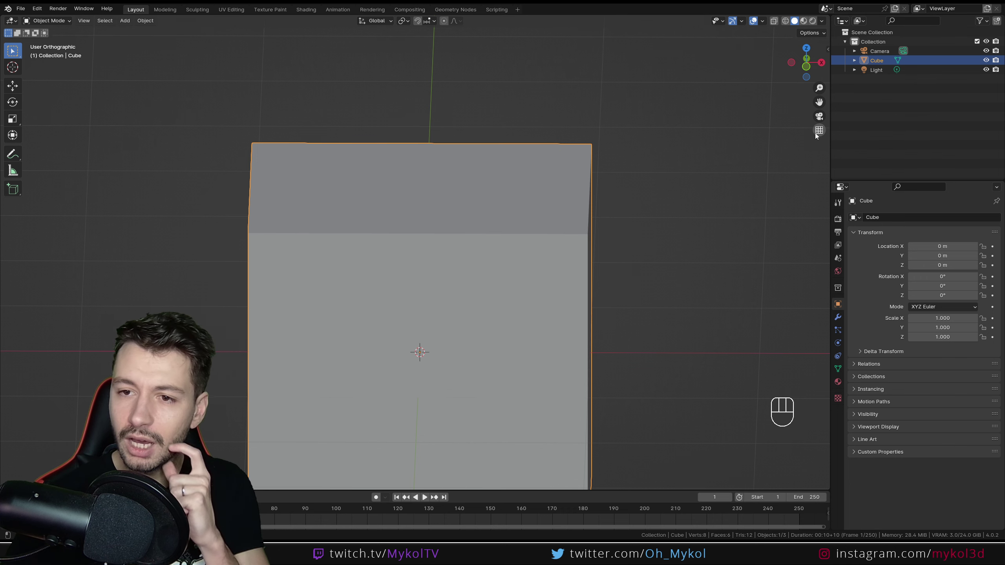
pyautogui.click(819, 134)
pyautogui.click(819, 135)
pyautogui.click(820, 135)
pyautogui.click(820, 135)
# Snap back to the front orthographic view and zoom out a little
pyautogui.moveTo(639, 274); pyautogui.dragTo(646, 256)
pyautogui.press('KP_1')
pyautogui.scroll(-3)
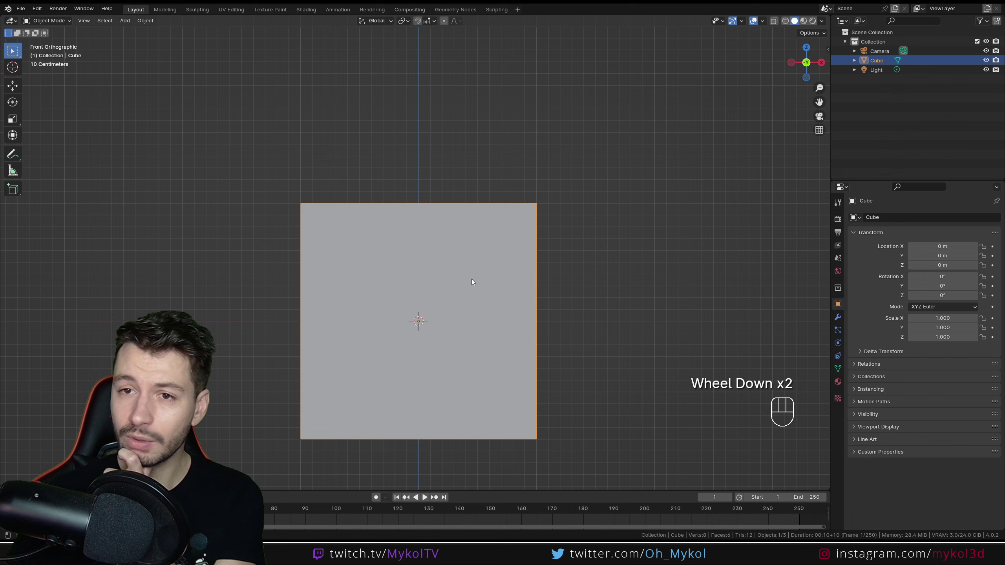
# Show the cube as wireframe and compare perspective against orthographic in the front view
pyautogui.press('z')
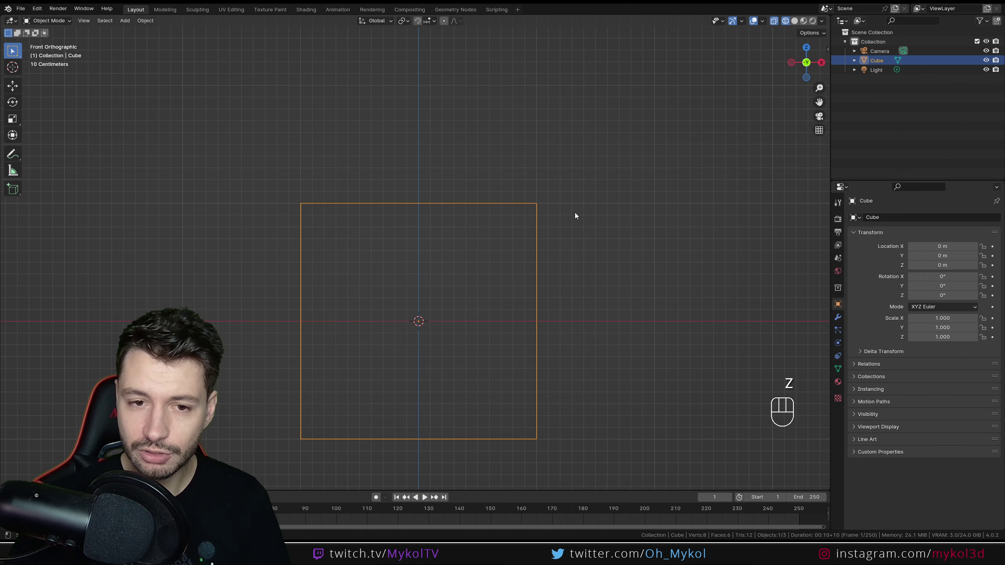
pyautogui.moveTo(469, 304); pyautogui.dragTo(467, 226)
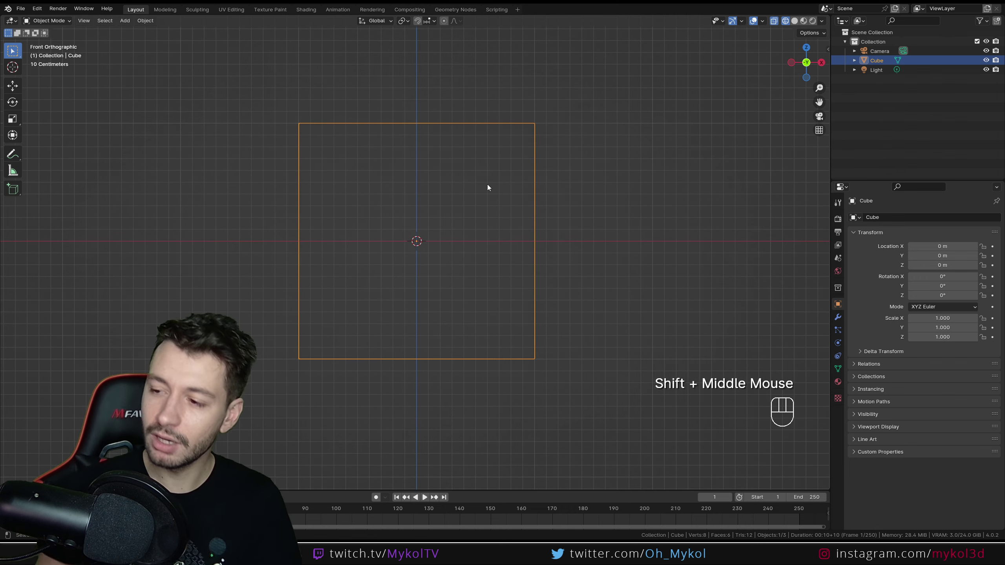
pyautogui.press('KP_5')
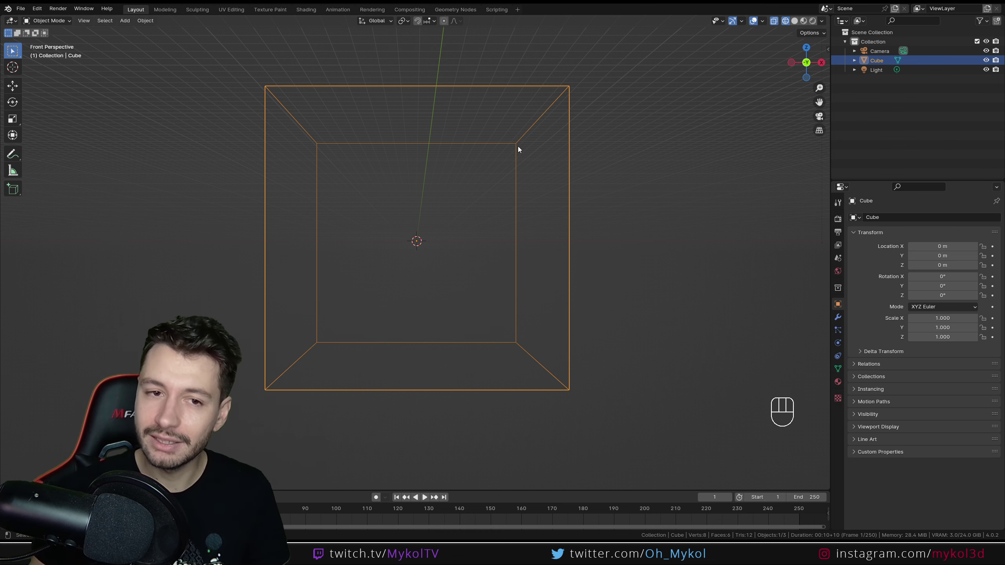
pyautogui.press('KP_5')
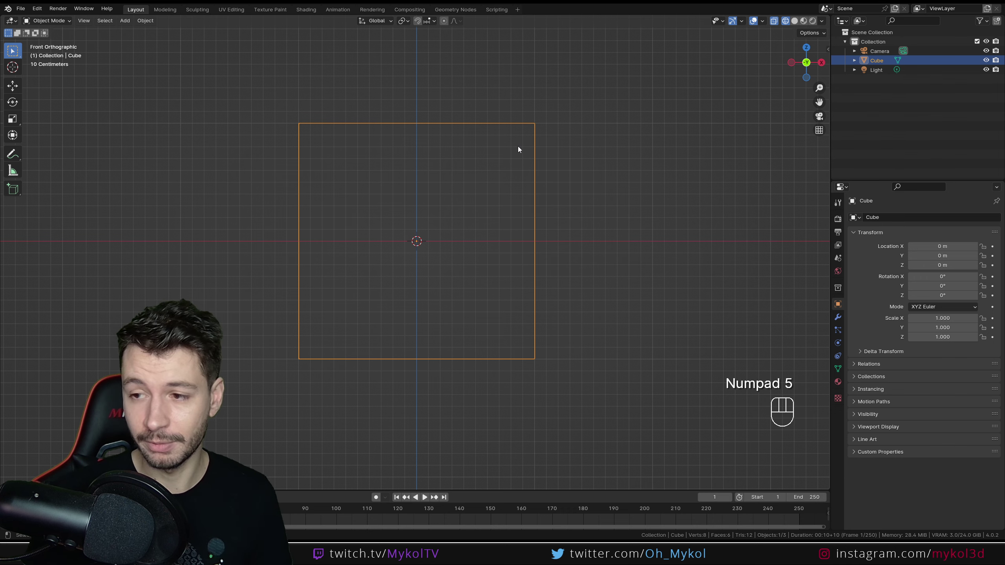
# View the wireframe from the top, return to solid shading, then check front and right views
pyautogui.press('KP_7')
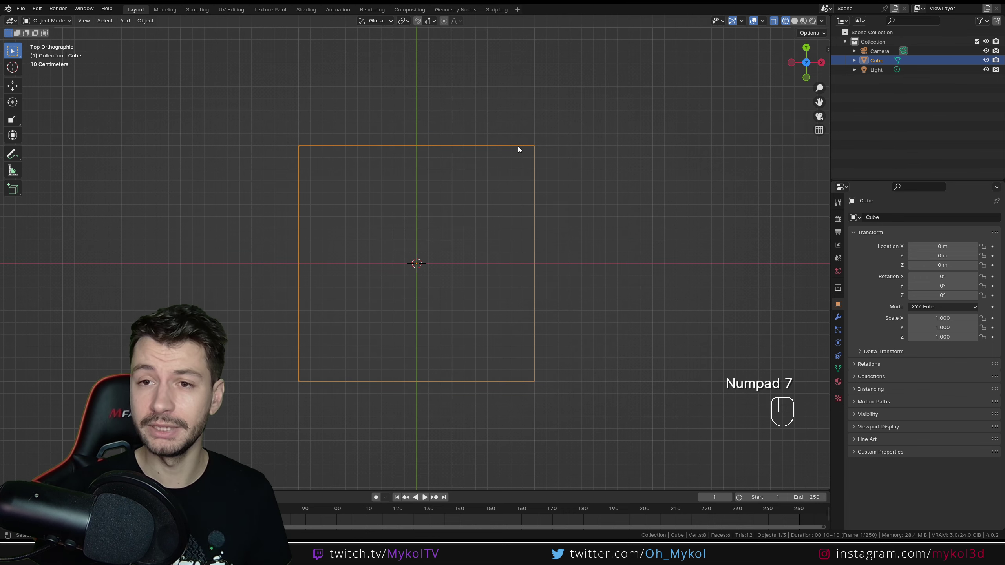
pyautogui.click(796, 24)
pyautogui.press('KP_1')
pyautogui.press('KP_3')
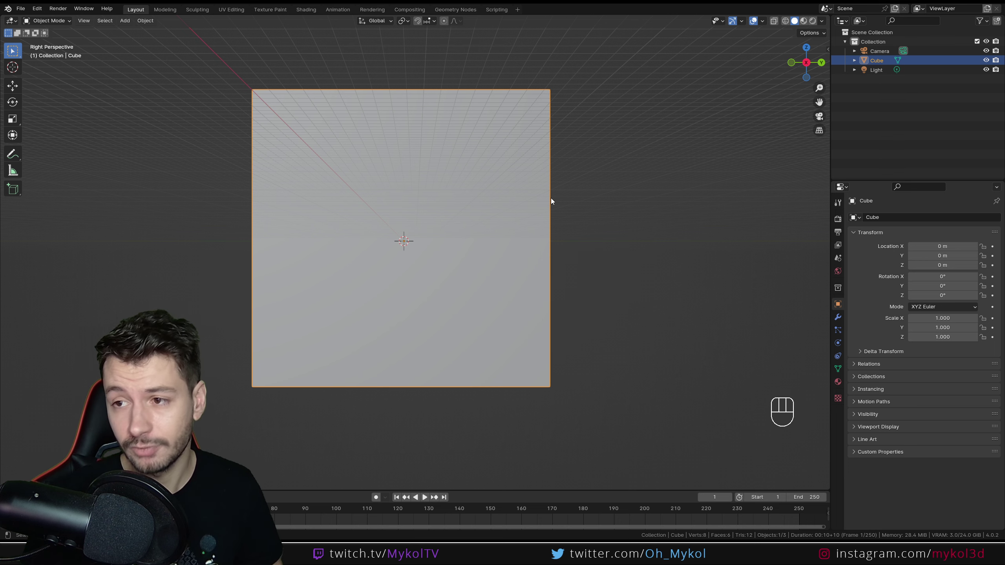
# Toggle Quad View via View > Area to show top, front, right and perspective viewports
pyautogui.scroll(-3)
pyautogui.moveTo(325, 209); pyautogui.dragTo(362, 228)
pyautogui.scroll(3)
pyautogui.moveTo(87, 23); pyautogui.dragTo(262, 235)
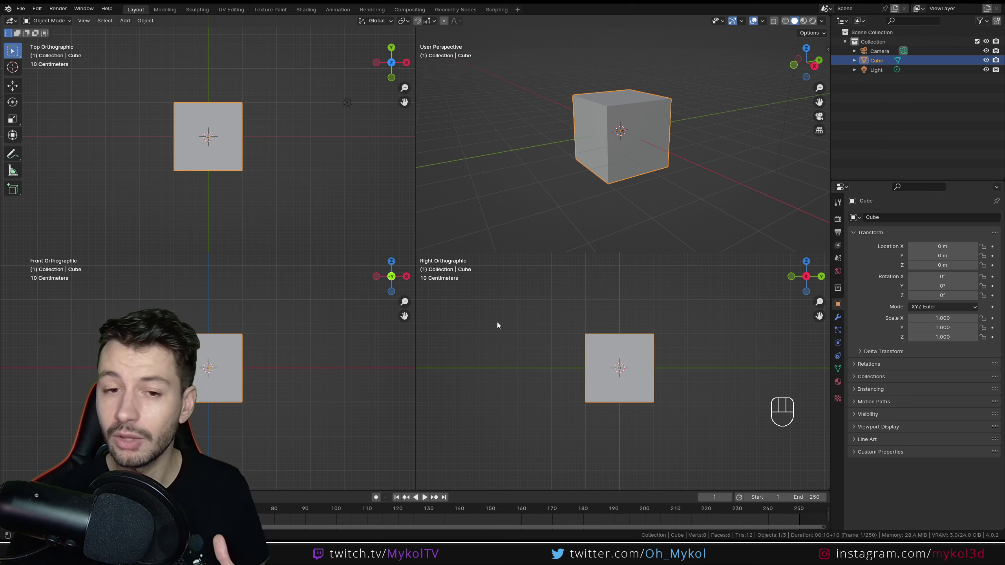
# Zoom out and pan the right orthographic quadrant so the camera is visible
pyautogui.moveTo(595, 173); pyautogui.dragTo(607, 197)
pyautogui.scroll(-3)
pyautogui.moveTo(649, 374); pyautogui.dragTo(611, 395)
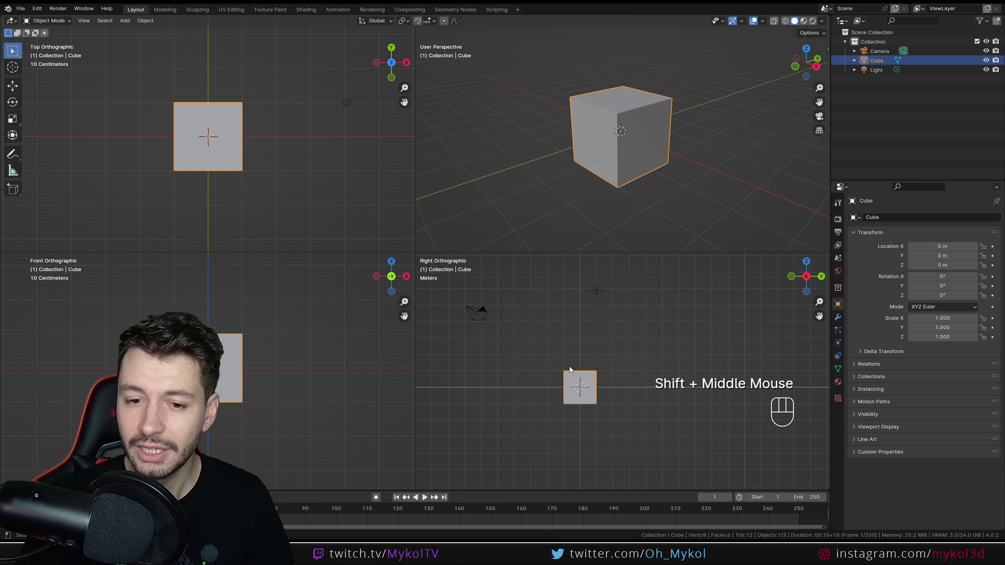
pyautogui.moveTo(545, 352); pyautogui.dragTo(599, 364)
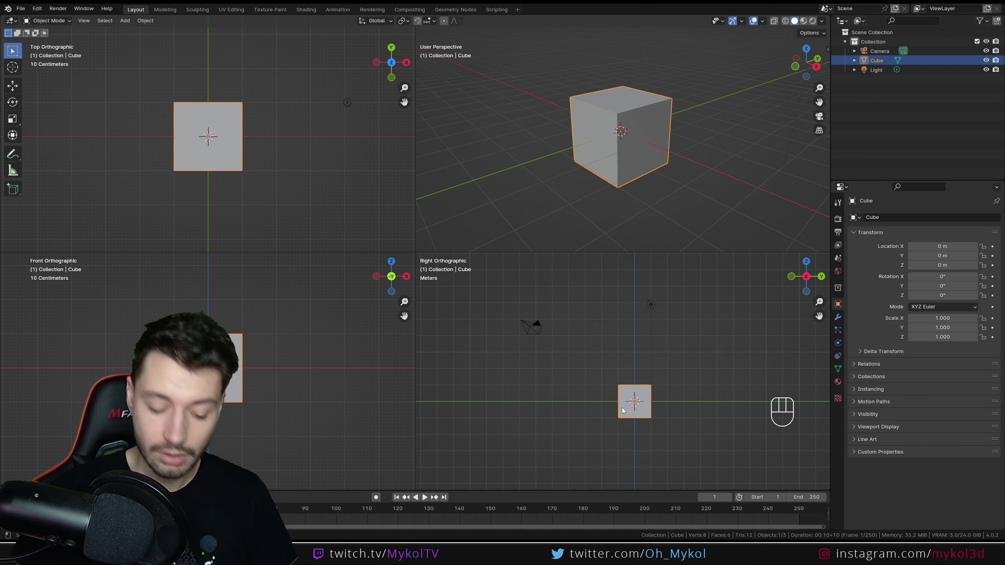
pyautogui.press('g')
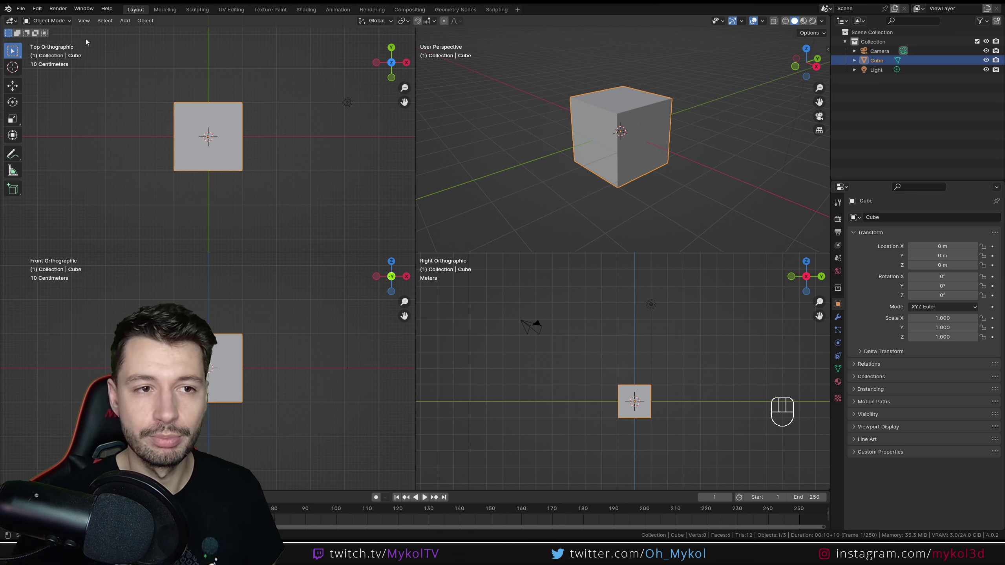
# Return to a single perspective viewport and orbit around the cube, toggling projection
pyautogui.moveTo(85, 26); pyautogui.dragTo(290, 246)
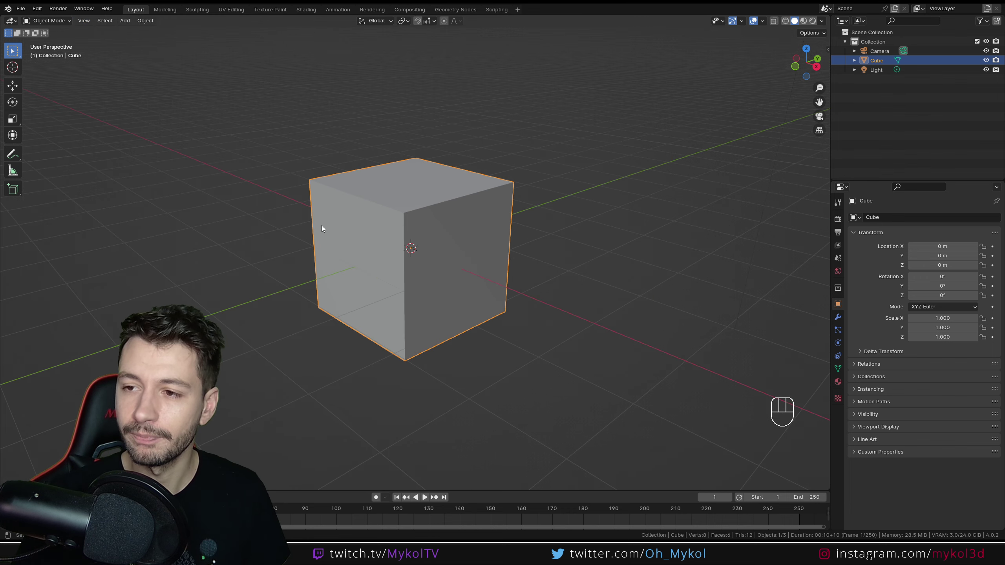
pyautogui.moveTo(479, 260); pyautogui.dragTo(469, 264)
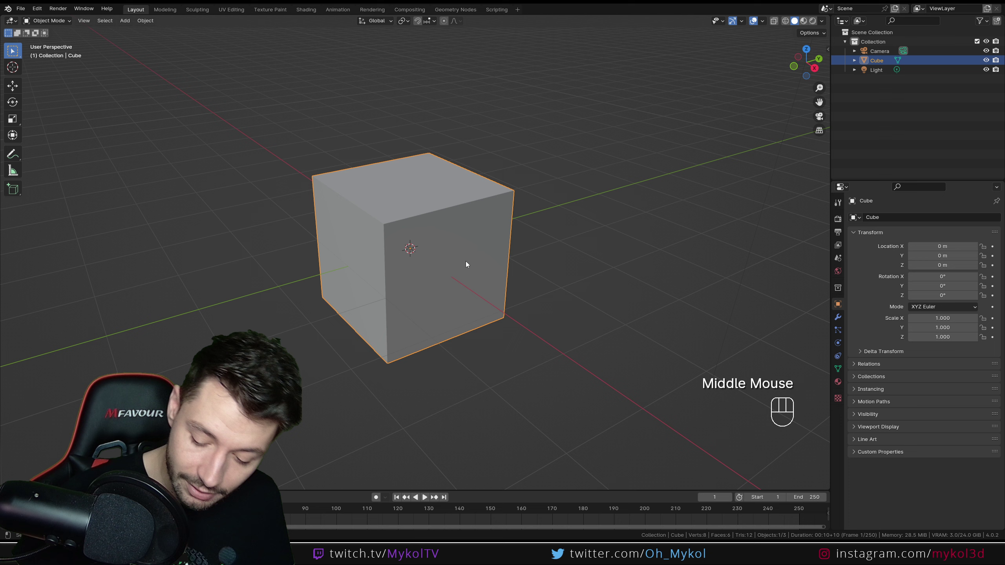
pyautogui.press('KP_5')
pyautogui.press('KP_5')
pyautogui.press('KP_5')
pyautogui.press('KP_5')
# Zoom out with the gizmo and scroll, orbiting to a lower angle so the cube appears smaller
pyautogui.click(825, 133)
pyautogui.click(824, 133)
pyautogui.scroll(-3)
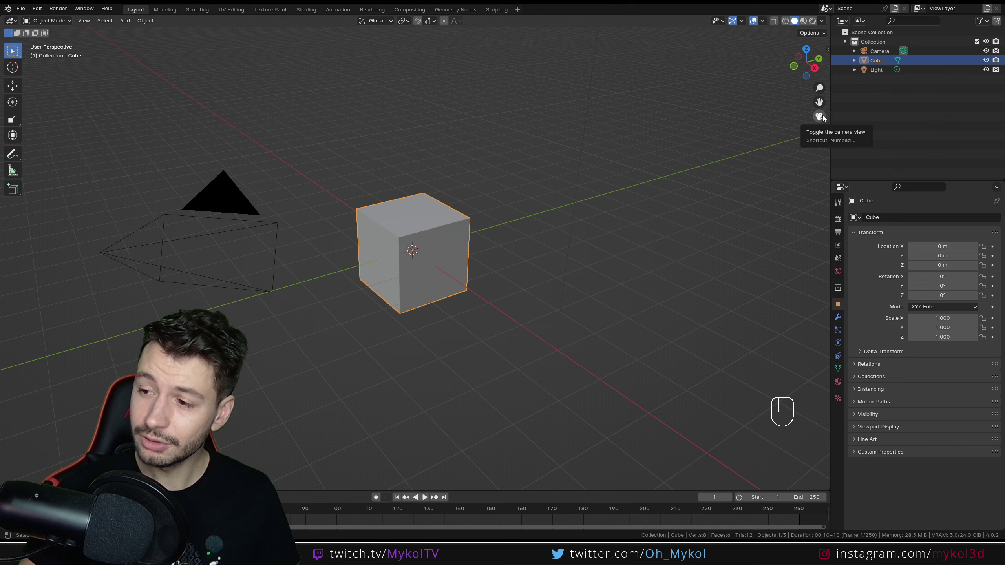
pyautogui.moveTo(499, 277); pyautogui.dragTo(439, 262)
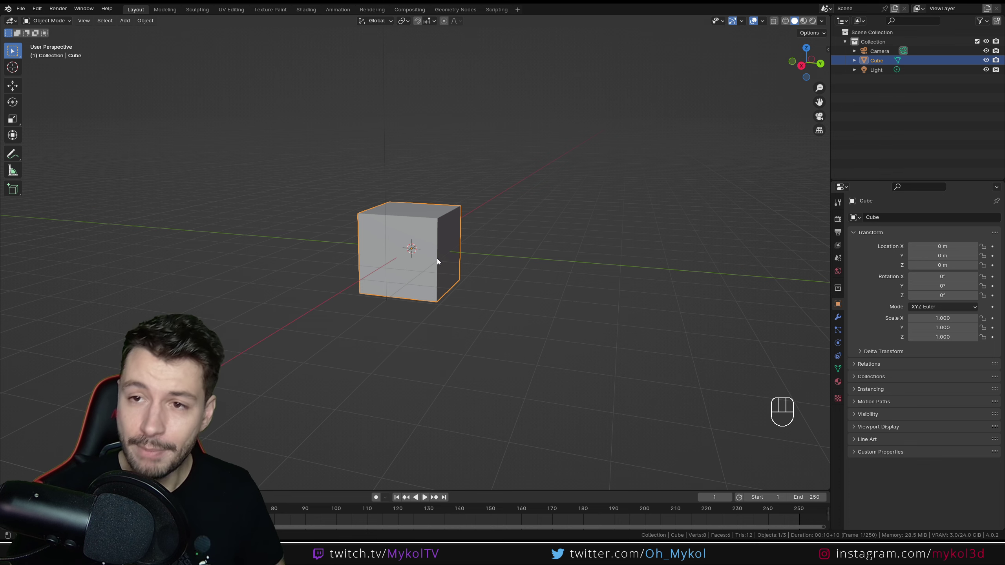
pyautogui.scroll(-3)
# Select the Camera object in the Outliner as the active object
pyautogui.click(211, 171)
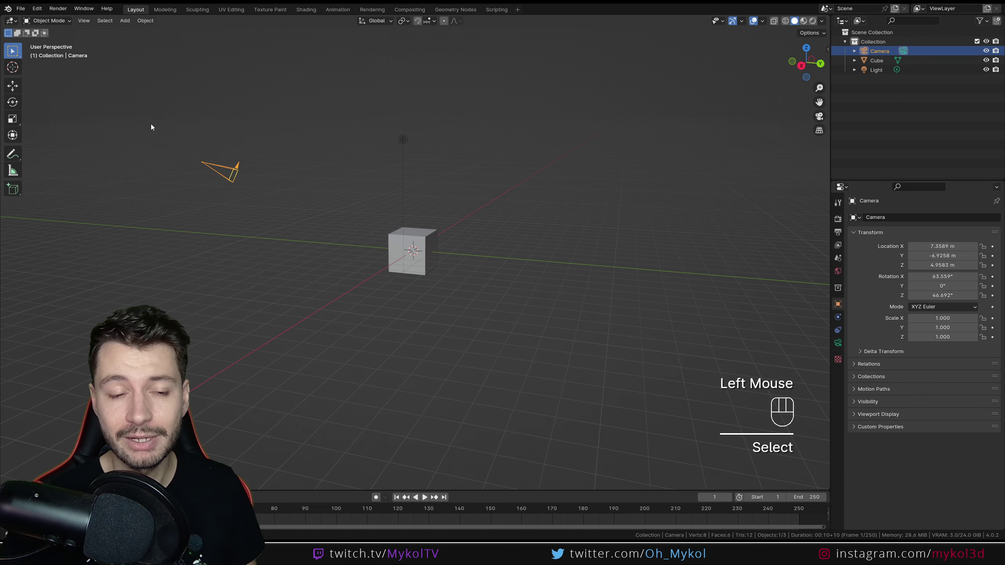
pyautogui.click(152, 127)
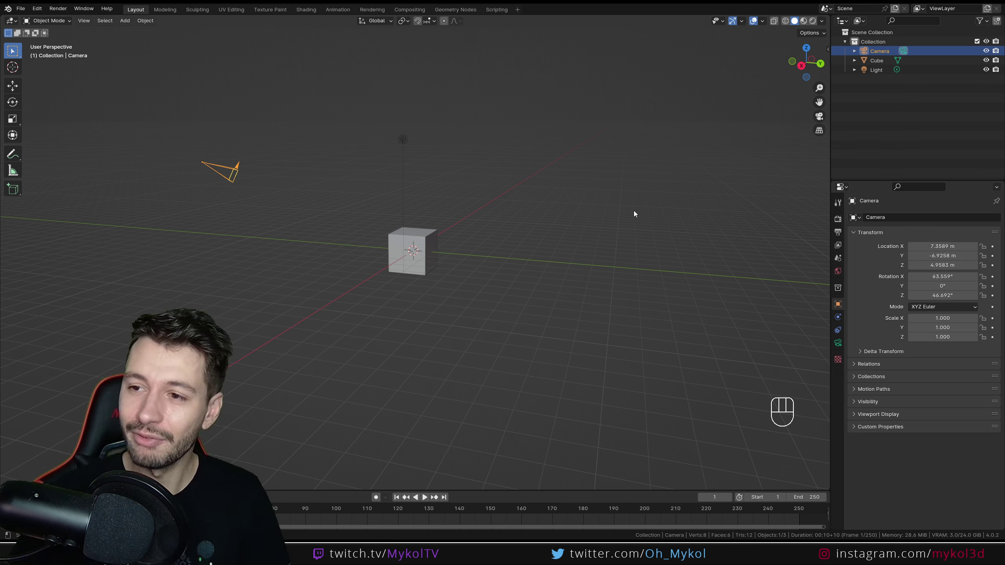
# Enter camera view with Numpad 0, orbit out, and re-enter it via keyboard and the camera gizmo
pyautogui.press('KP_0')
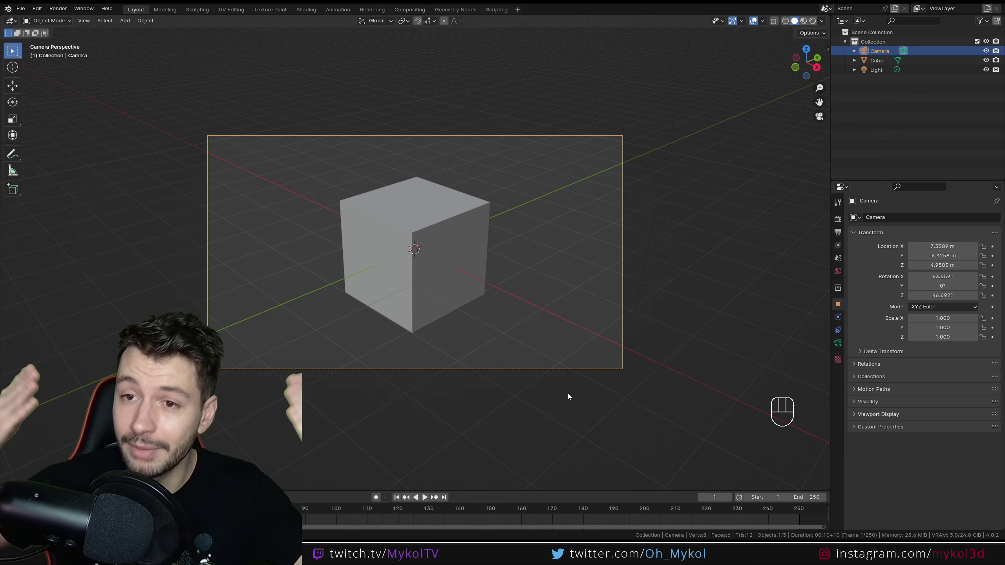
pyautogui.moveTo(565, 331); pyautogui.dragTo(426, 325)
pyautogui.scroll(-3)
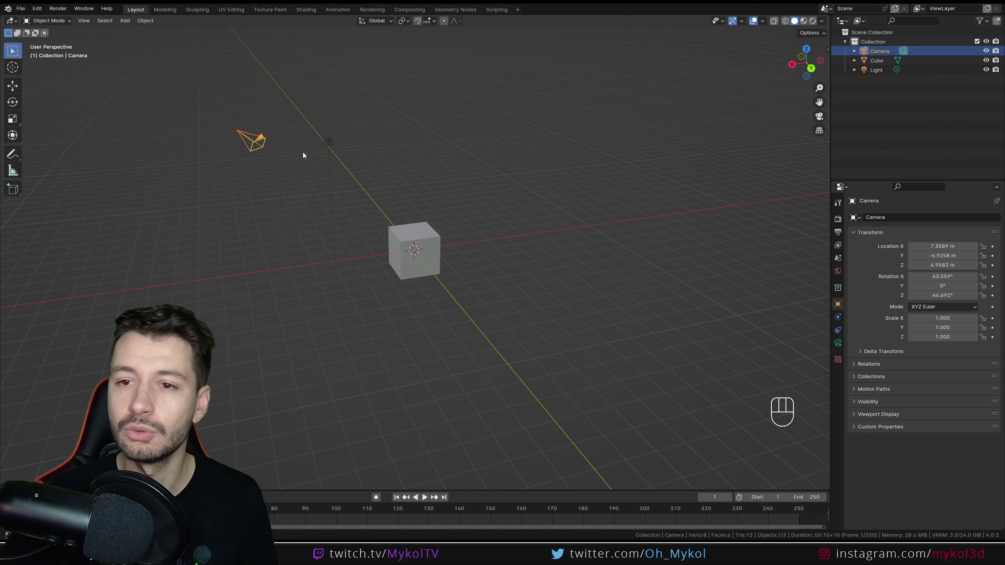
pyautogui.press('KP_0')
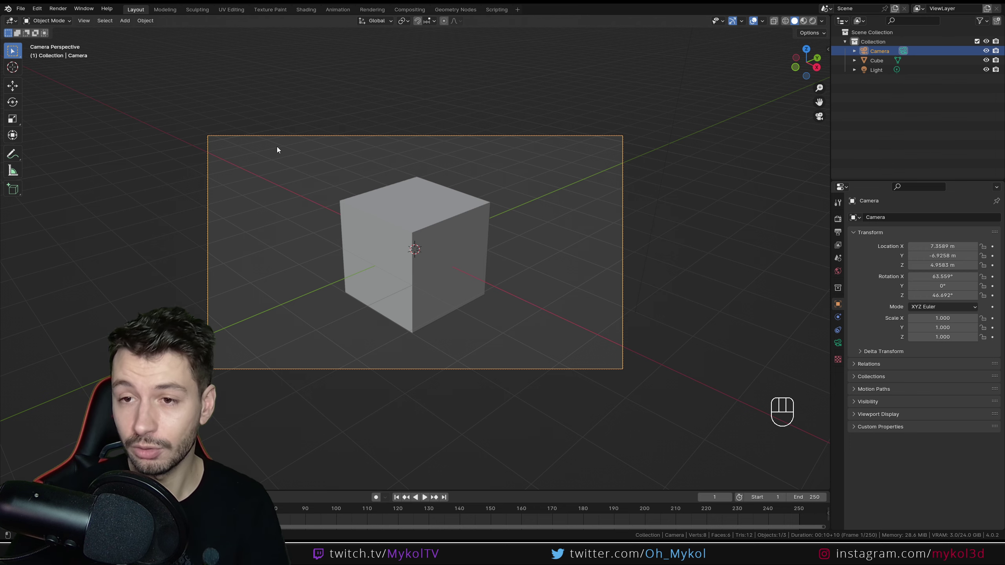
pyautogui.moveTo(640, 235); pyautogui.dragTo(622, 223)
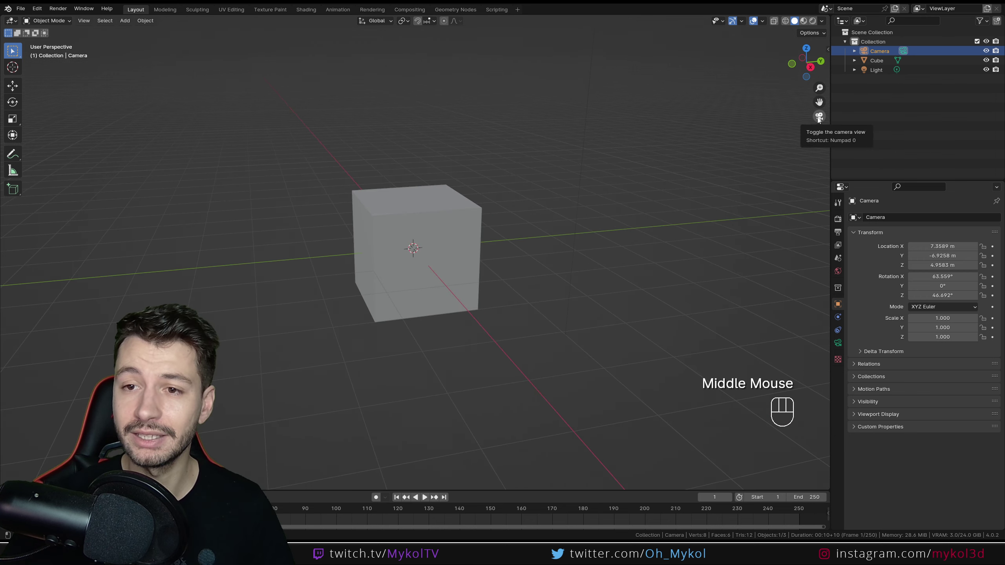
pyautogui.click(820, 120)
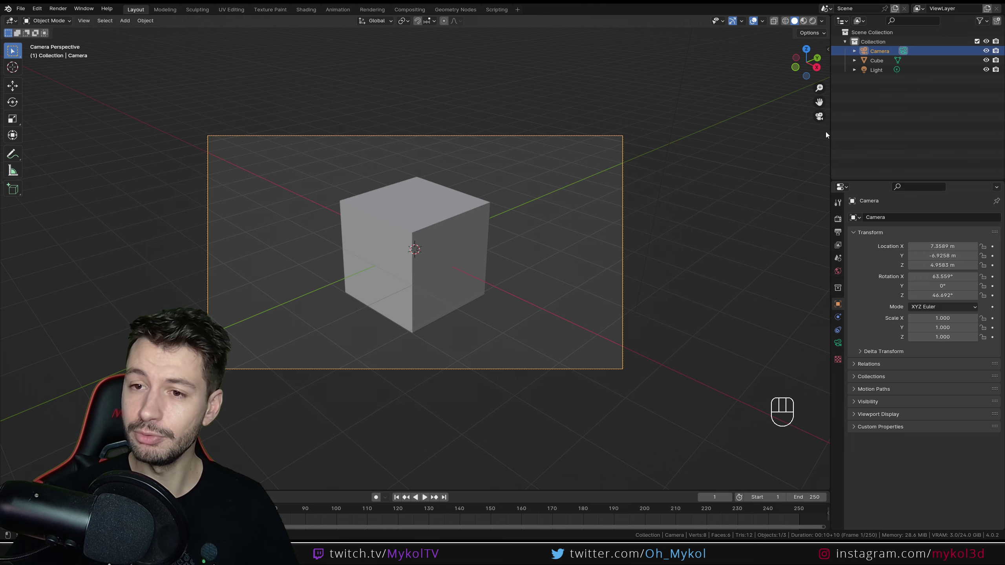
# Leave camera view with numpad rotation, look through the camera once more, then orbit back to free perspective
pyautogui.press('KP_8')
pyautogui.press('KP_8')
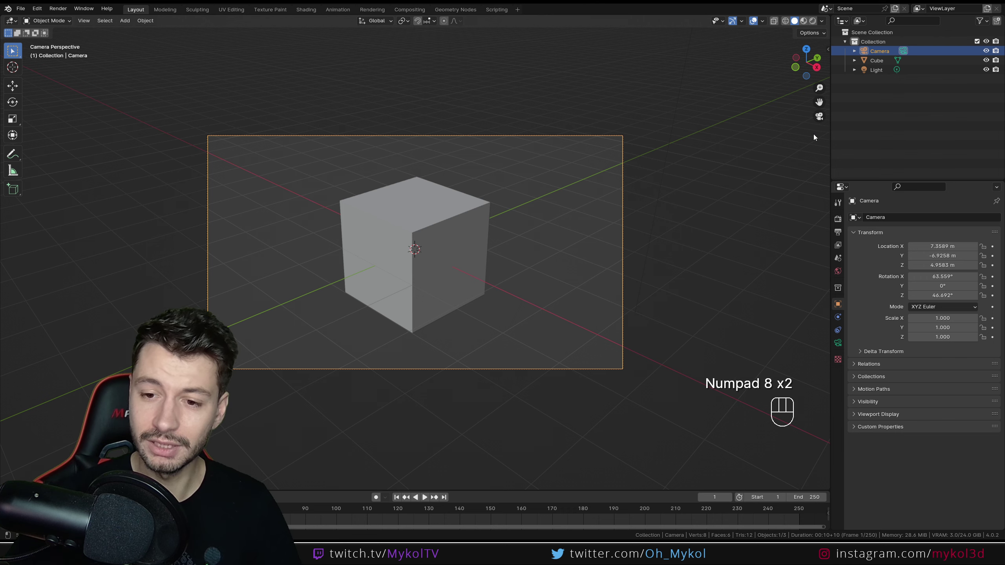
pyautogui.press('KP_5')
pyautogui.press('KP_5')
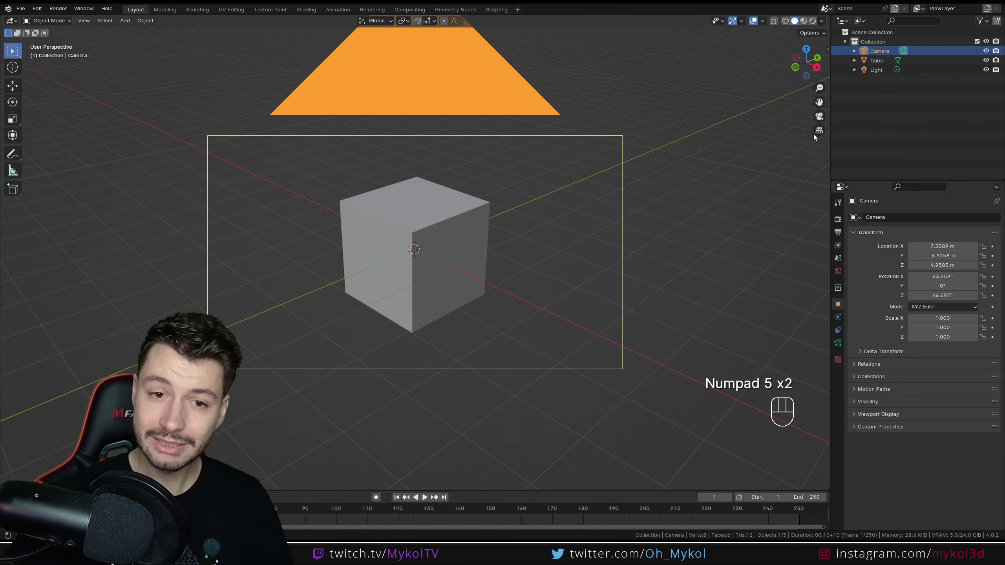
pyautogui.press('KP_0')
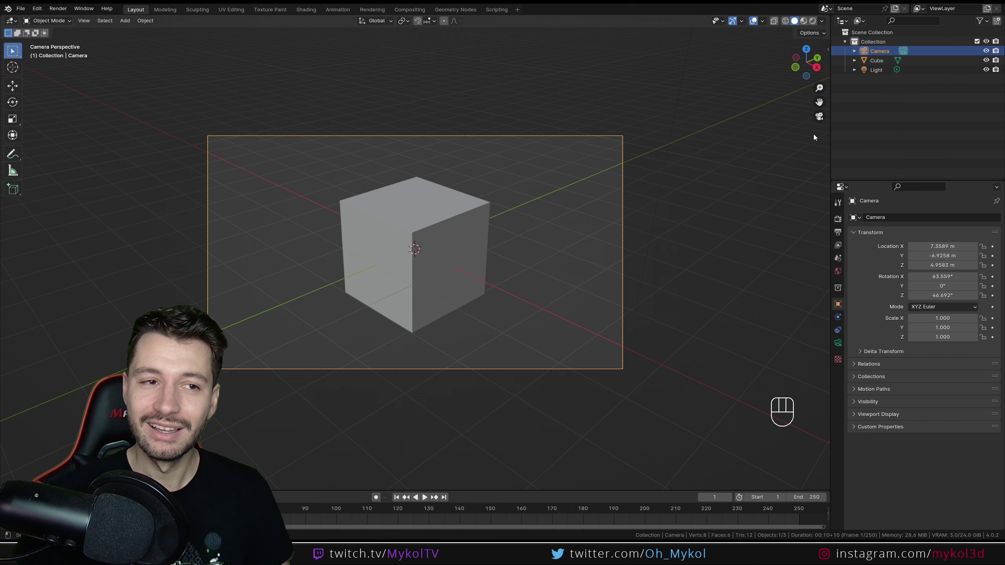
pyautogui.moveTo(579, 266); pyautogui.dragTo(510, 256)
pyautogui.scroll(-3)
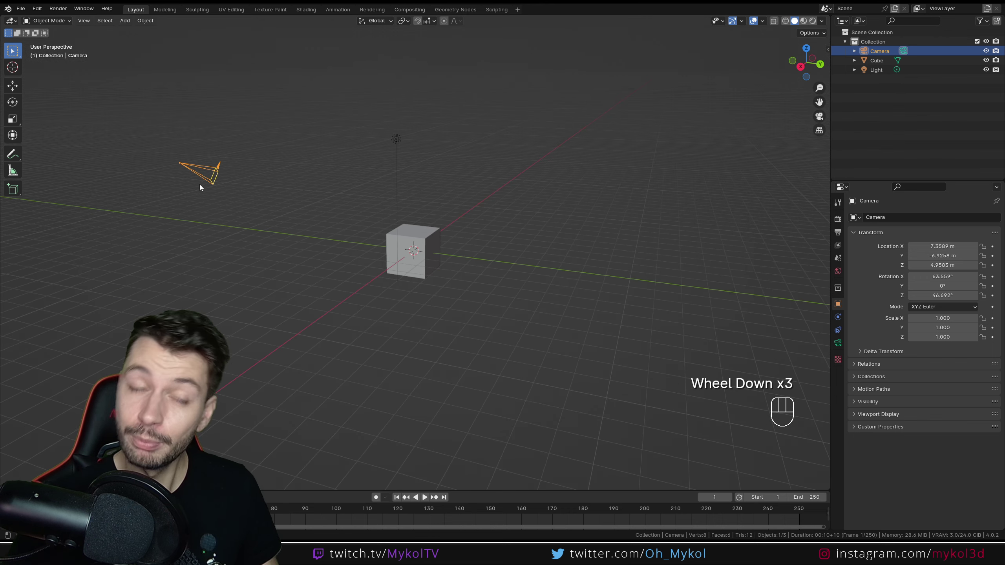
# Open Edit > Preferences to reach the Input settings
pyautogui.moveTo(37, 13); pyautogui.dragTo(63, 132)
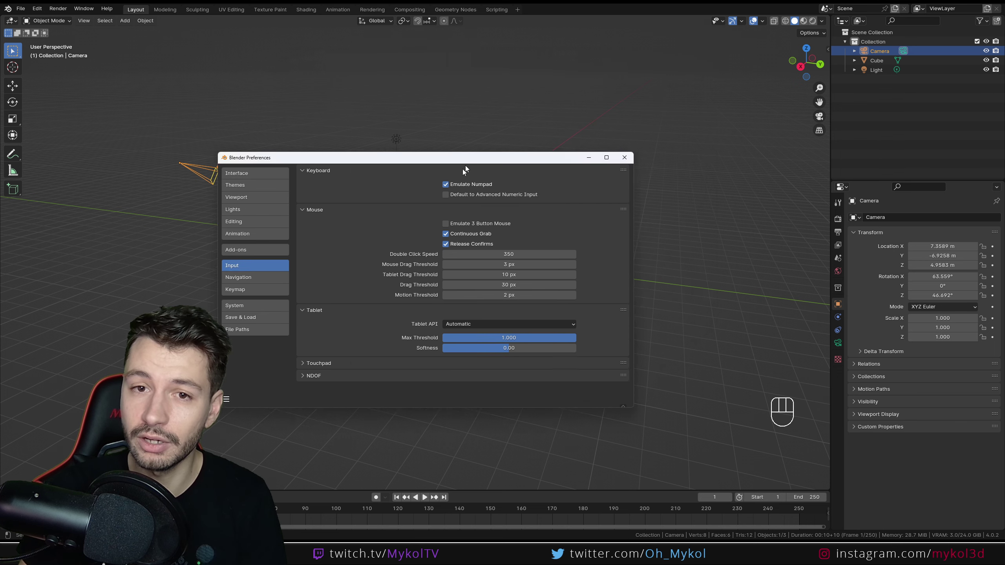
# Test the number-key preset views (front, right, rotate, top) with numpad emulation
pyautogui.middleClick(529, 240)
pyautogui.press('KP_1')
pyautogui.press('KP_3')
pyautogui.press('KP_3')
pyautogui.press('KP_1')
pyautogui.press('KP_2')
pyautogui.press('KP_3')
pyautogui.press('KP_4')
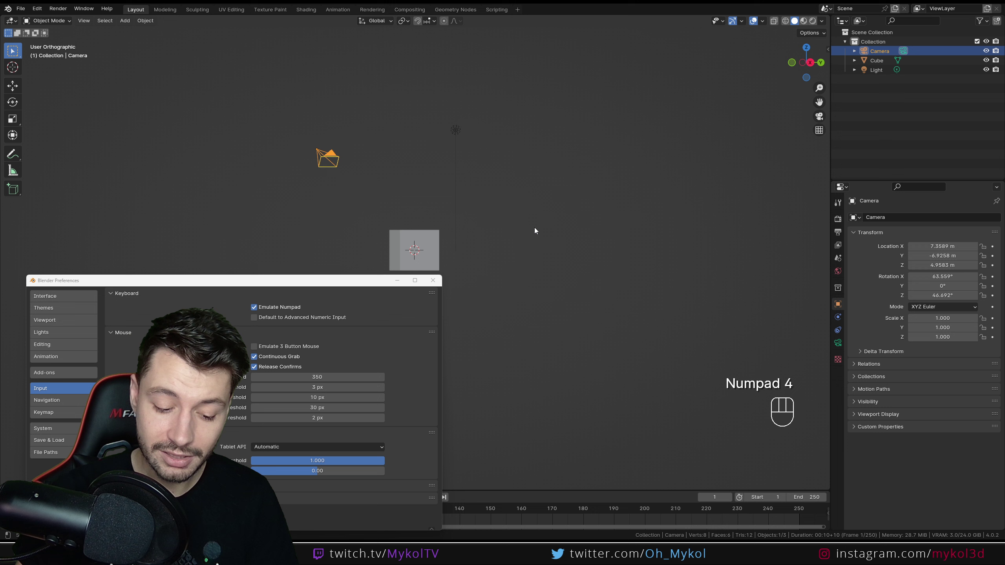
pyautogui.press('KP_7')
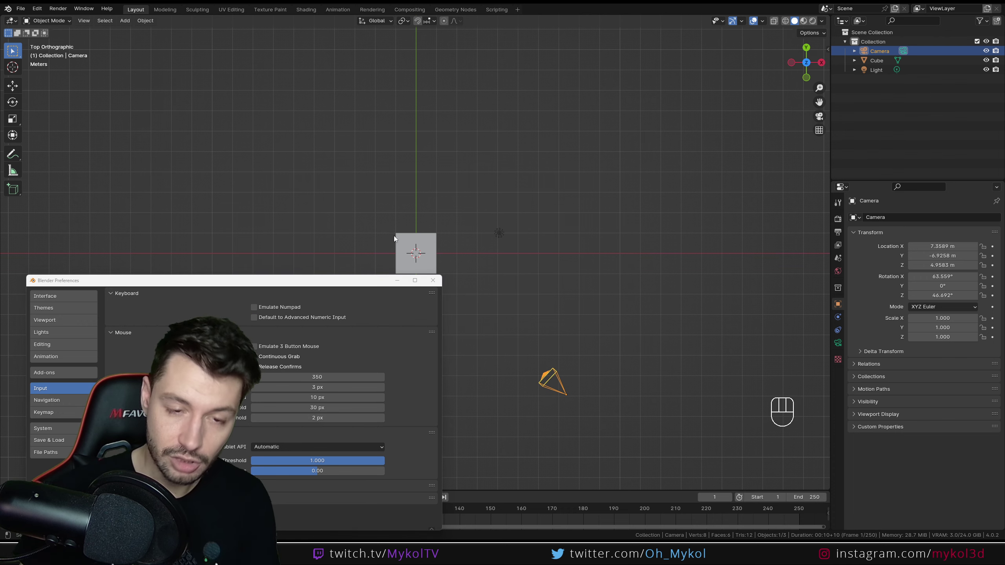
# Orbit back into a perspective view around the cube
pyautogui.moveTo(356, 258); pyautogui.dragTo(334, 174)
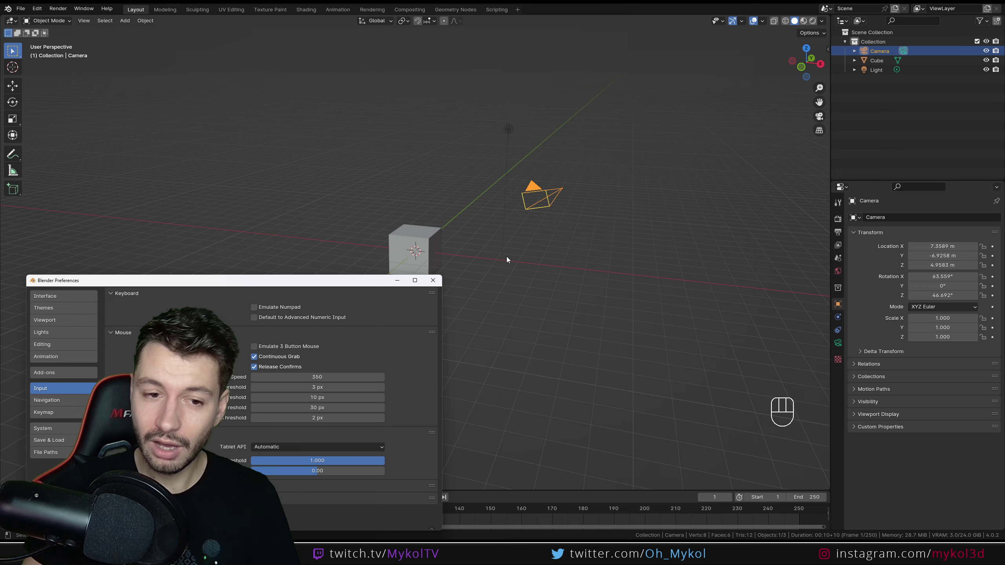
pyautogui.moveTo(493, 259); pyautogui.dragTo(492, 264)
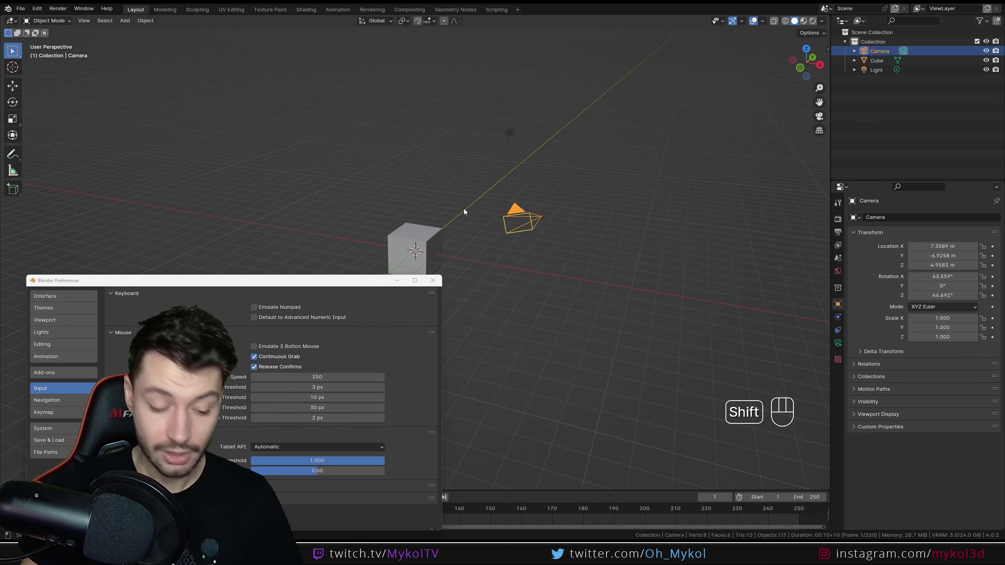
# Enable Emulate 3 Button Mouse and orbit the cube with Alt-drag, ending looking down on it
pyautogui.moveTo(437, 203); pyautogui.dragTo(498, 160)
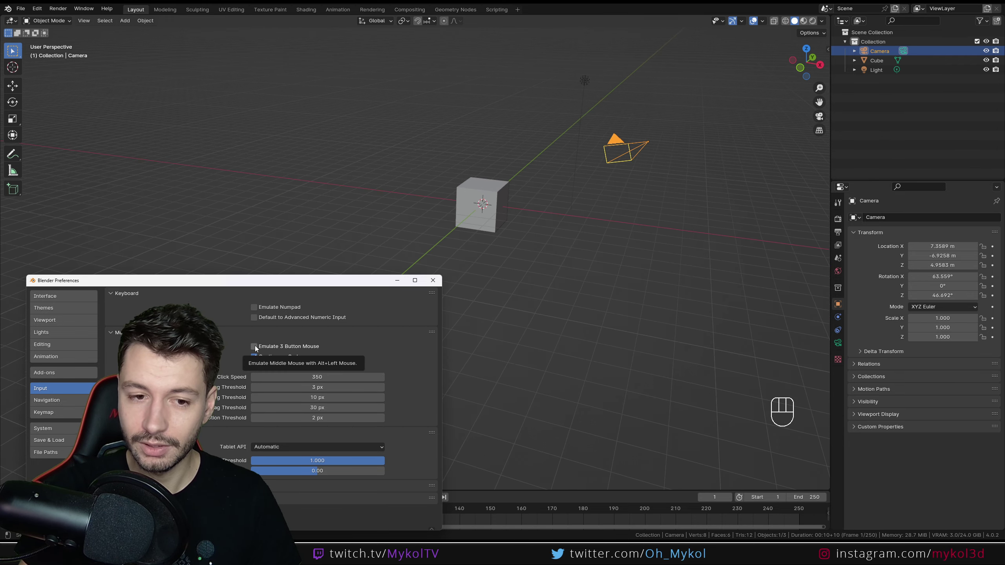
pyautogui.moveTo(551, 181); pyautogui.dragTo(554, 183)
pyautogui.moveTo(555, 179); pyautogui.dragTo(603, 186)
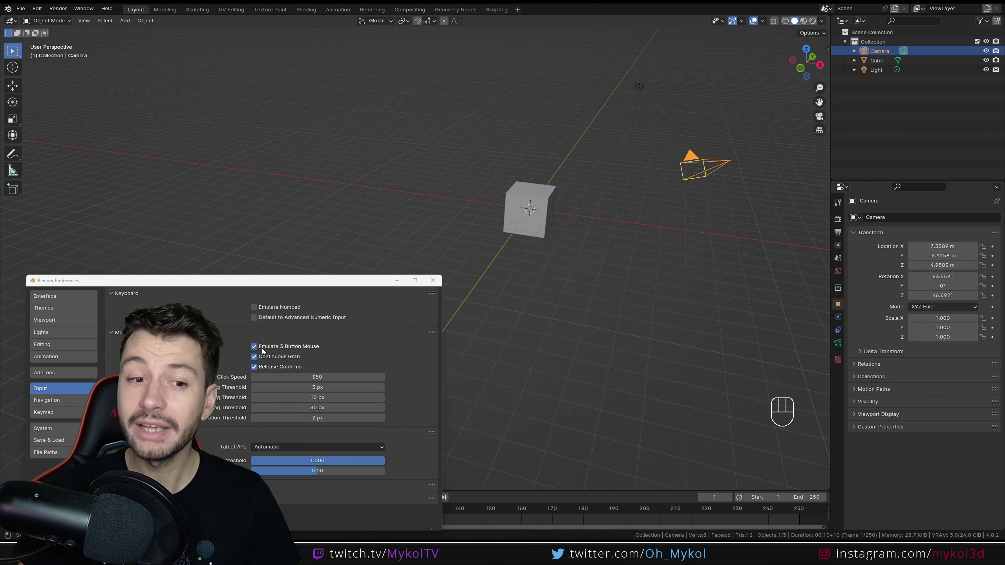
pyautogui.moveTo(627, 248); pyautogui.dragTo(613, 259)
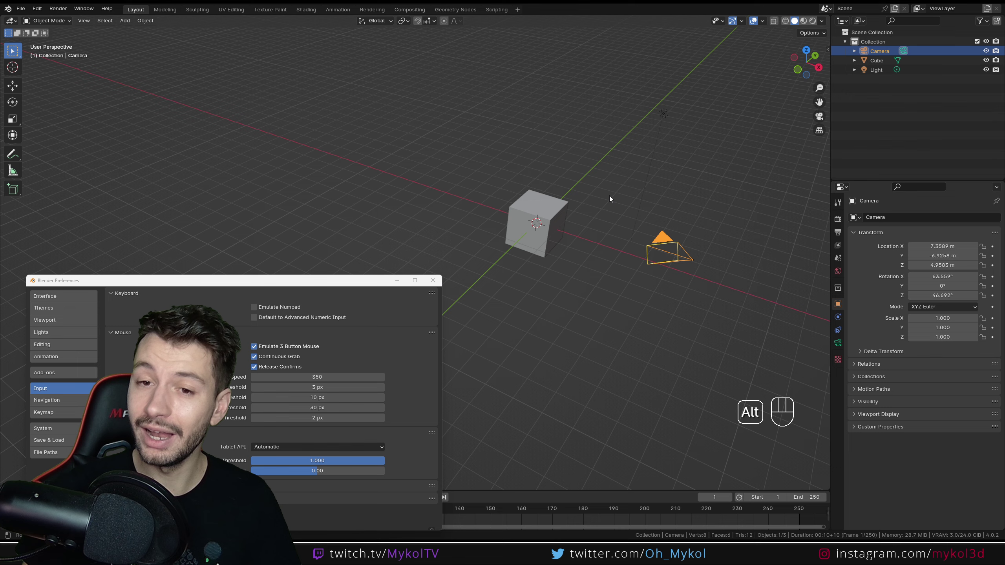
pyautogui.moveTo(609, 233); pyautogui.dragTo(606, 247)
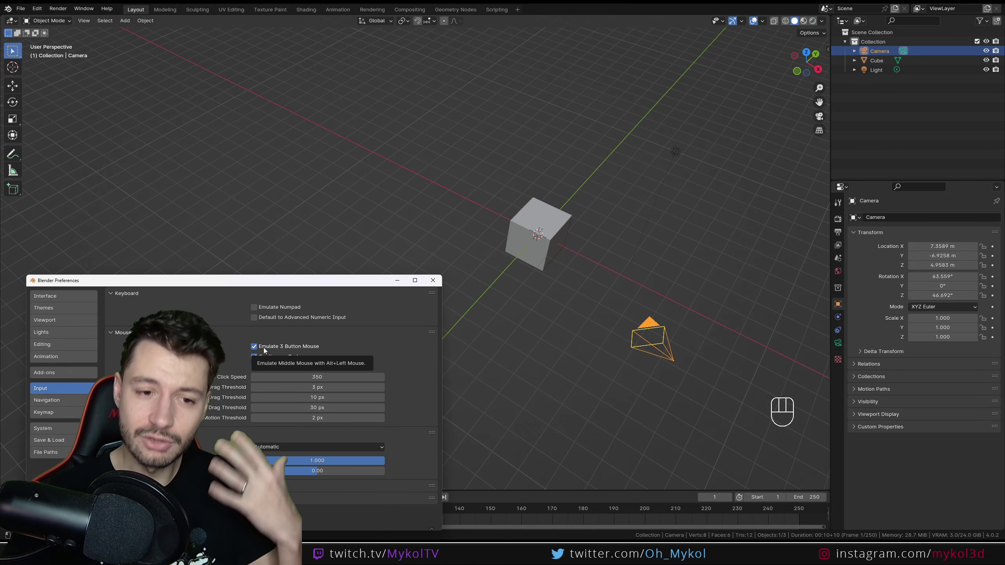